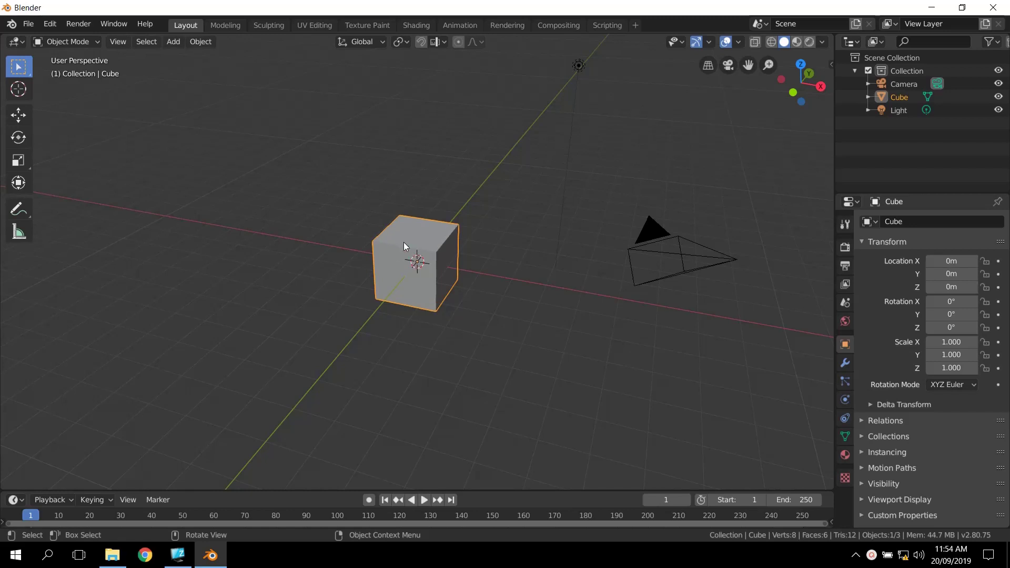
Step: Delete the default cube and add a UV sphere in its place
right_click(407, 245)
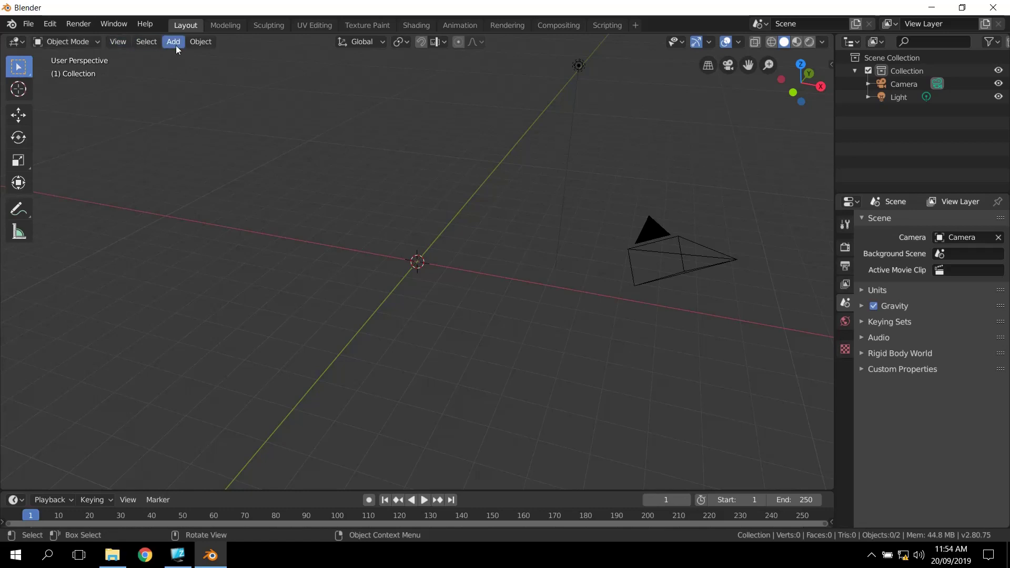
click(176, 48)
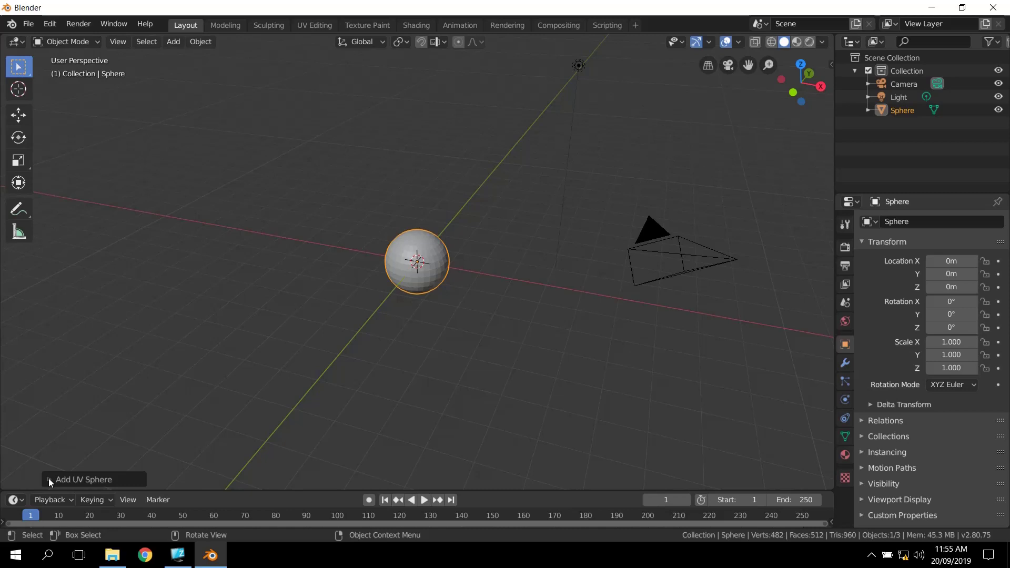
click(54, 484)
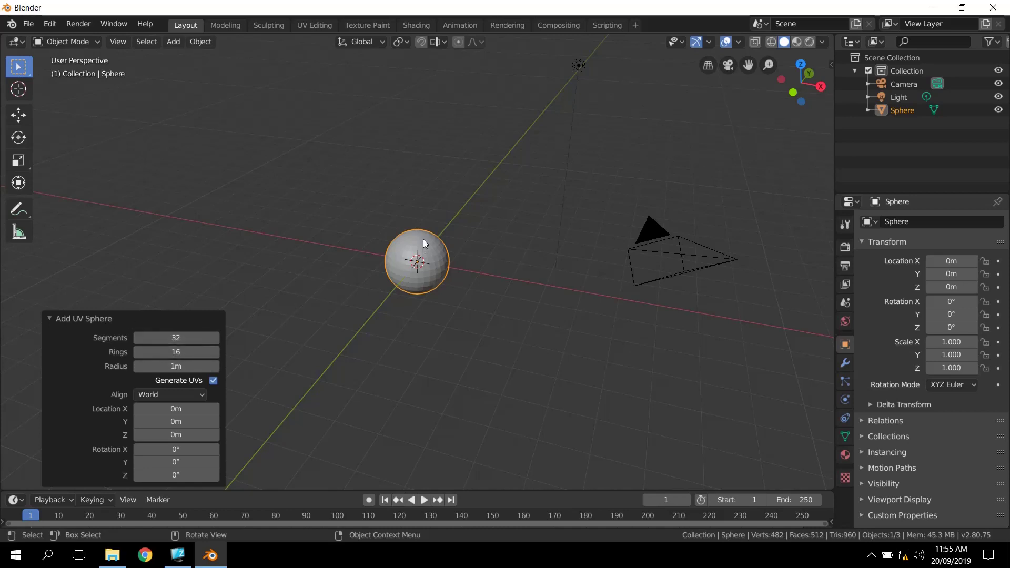
click(433, 254)
Step: Nudge the new sphere along X to about 0.63 m with the Move tool
click(27, 120)
click(466, 266)
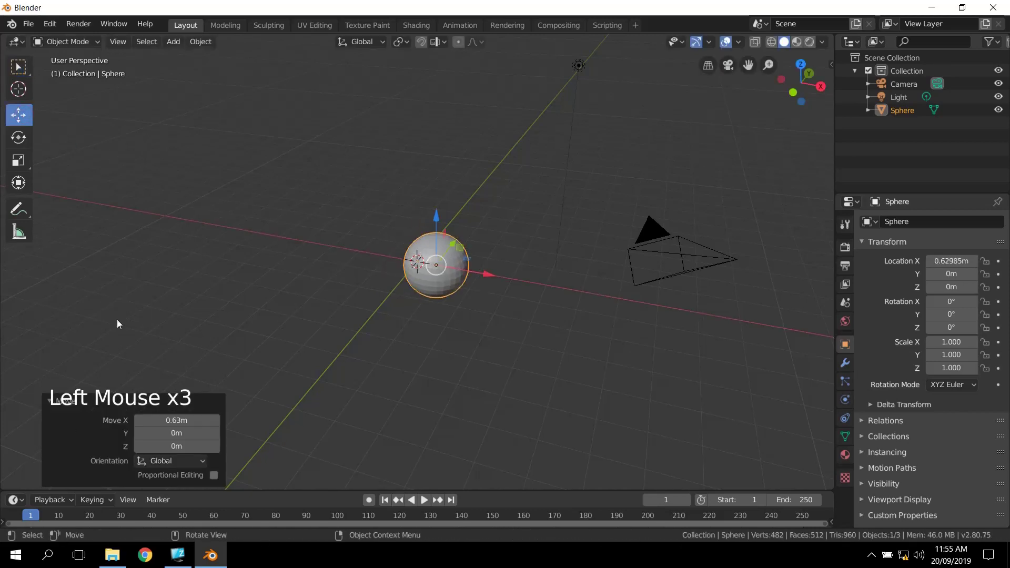
click(120, 322)
click(447, 290)
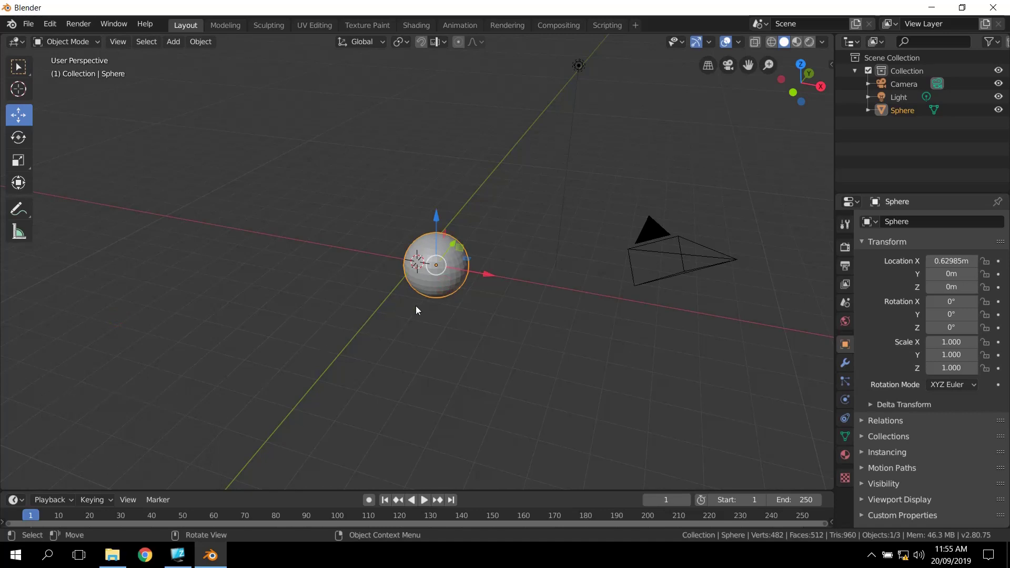
Step: Delete the off-centre sphere and add a fresh UV sphere at the origin
key(x)
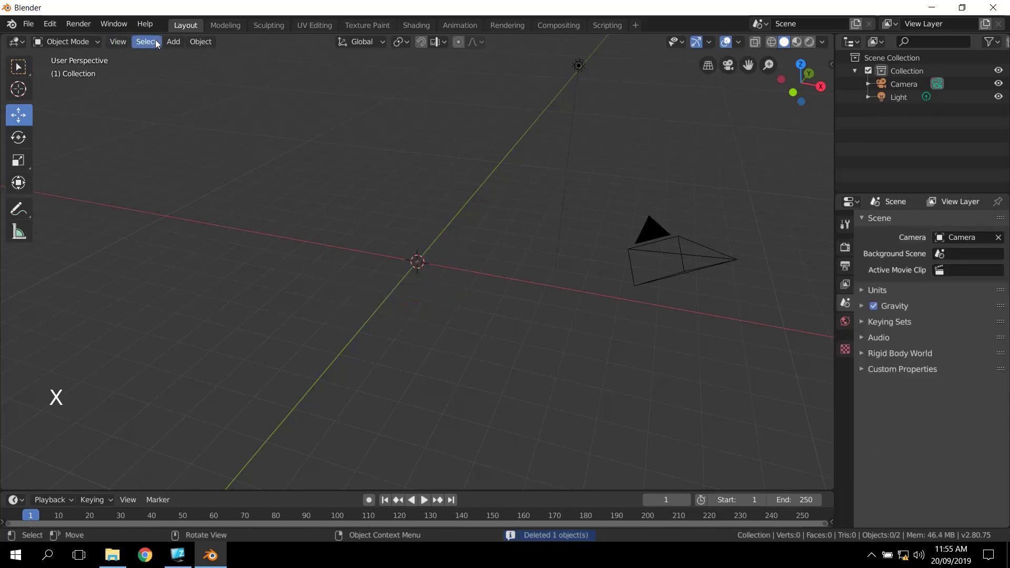
click(171, 45)
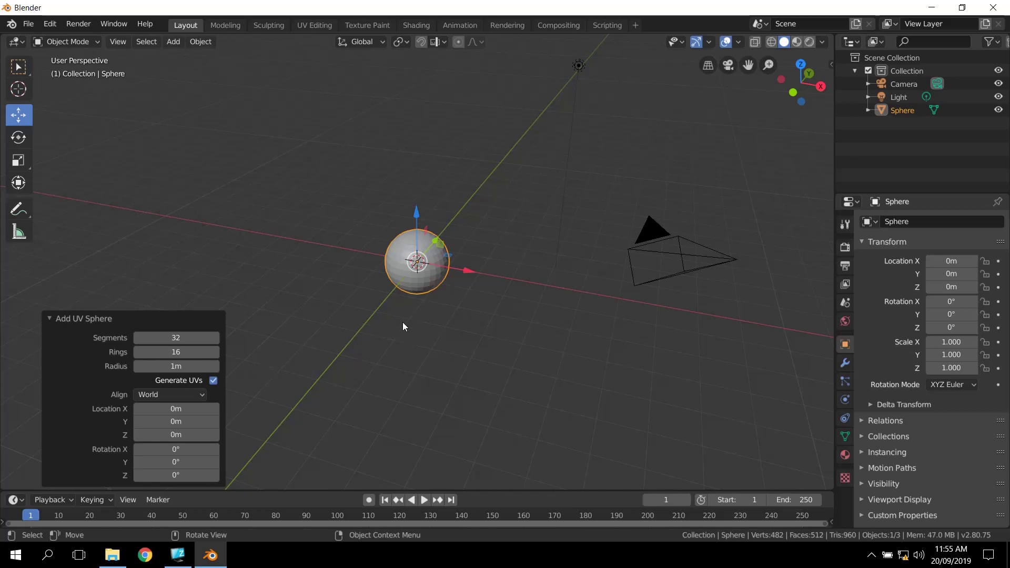
click(53, 324)
scroll(up, 3)
Step: Raise the body sphere straight up along Z toward 1 m, undoing a downward nudge
middle_click(472, 323)
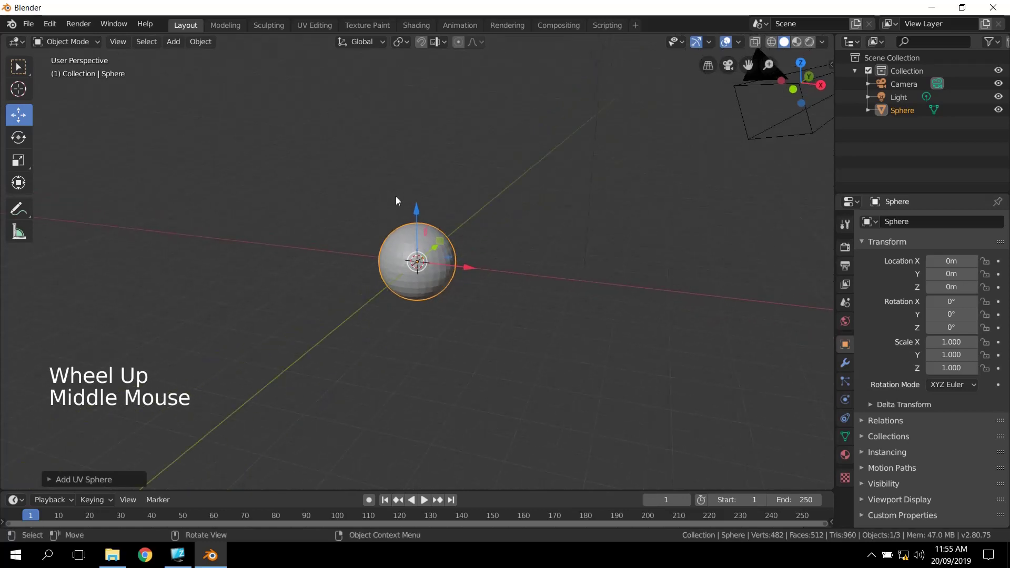
click(419, 206)
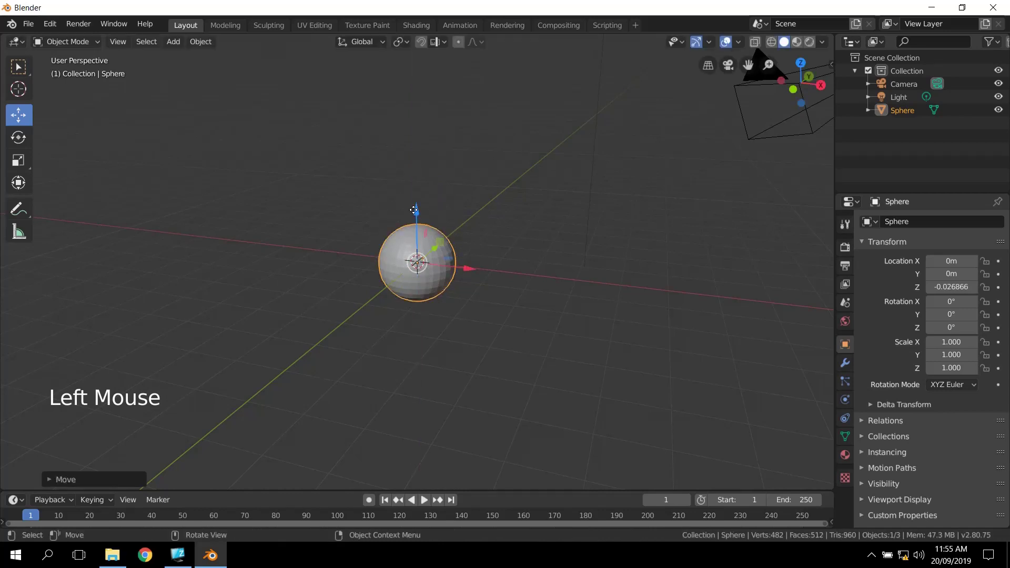
key(ctrl+z)
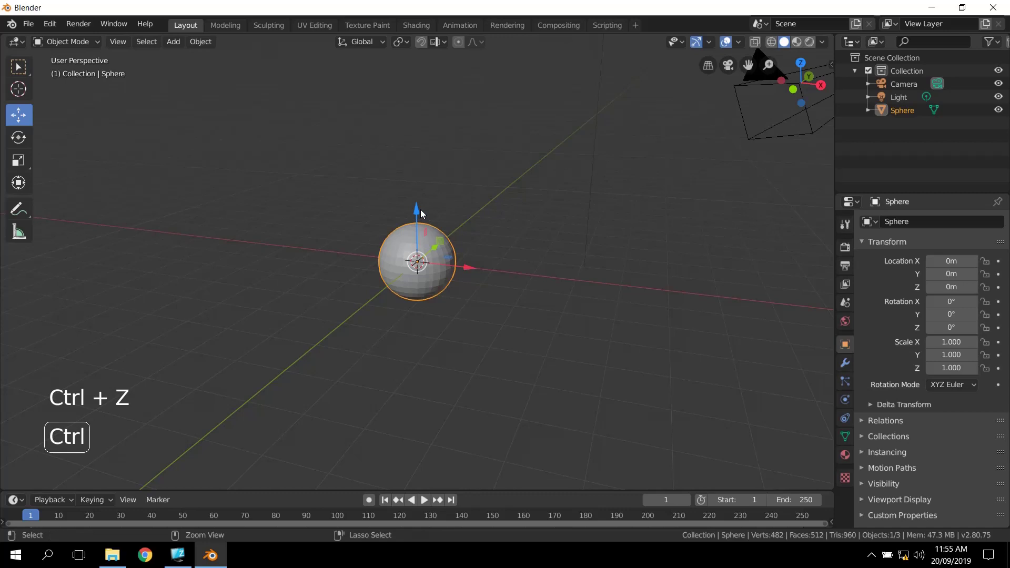
click(423, 214)
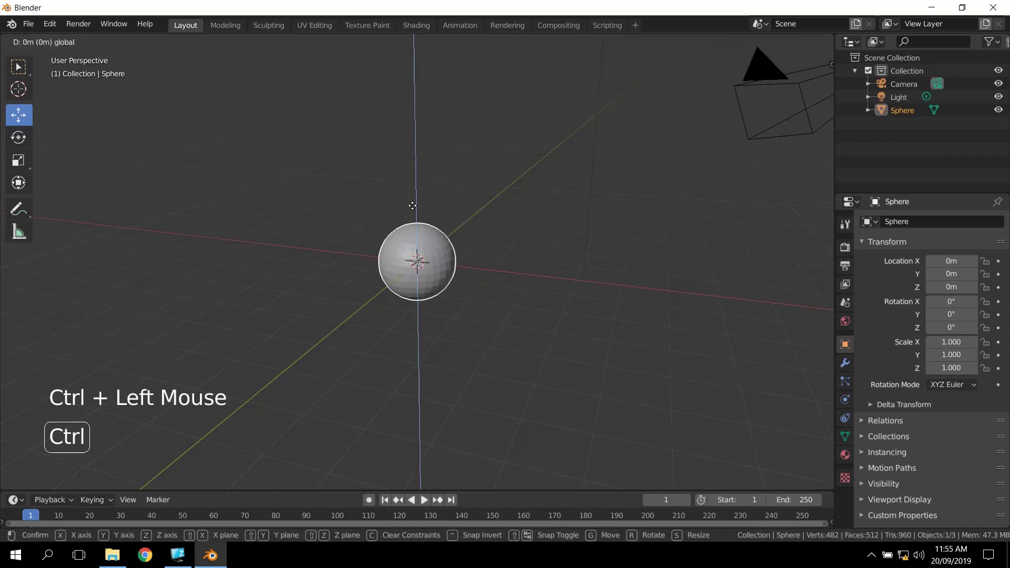
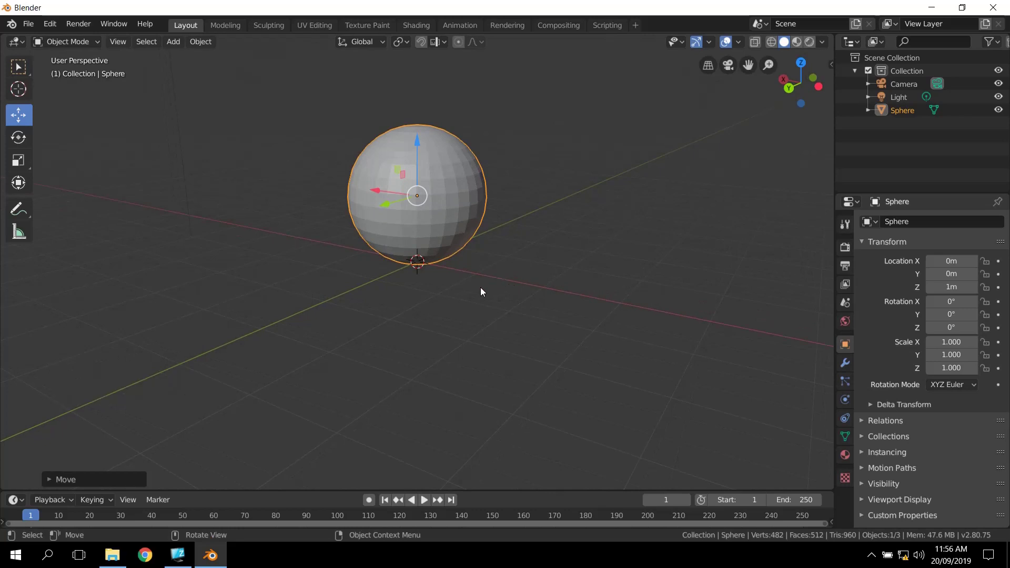
Step: Apply Shade Smooth to the body sphere and look around it
middle_click(491, 288)
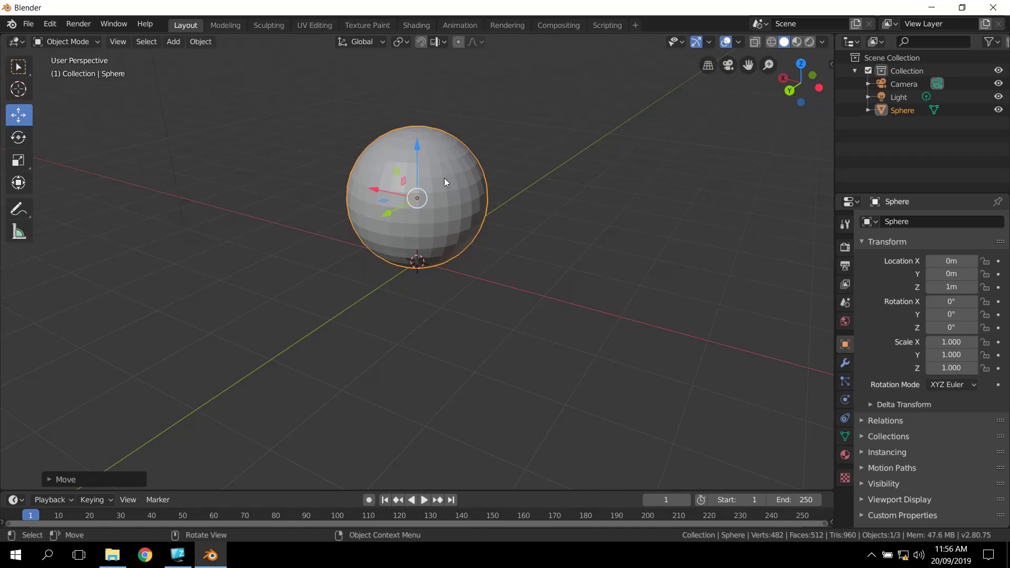
right_click(449, 180)
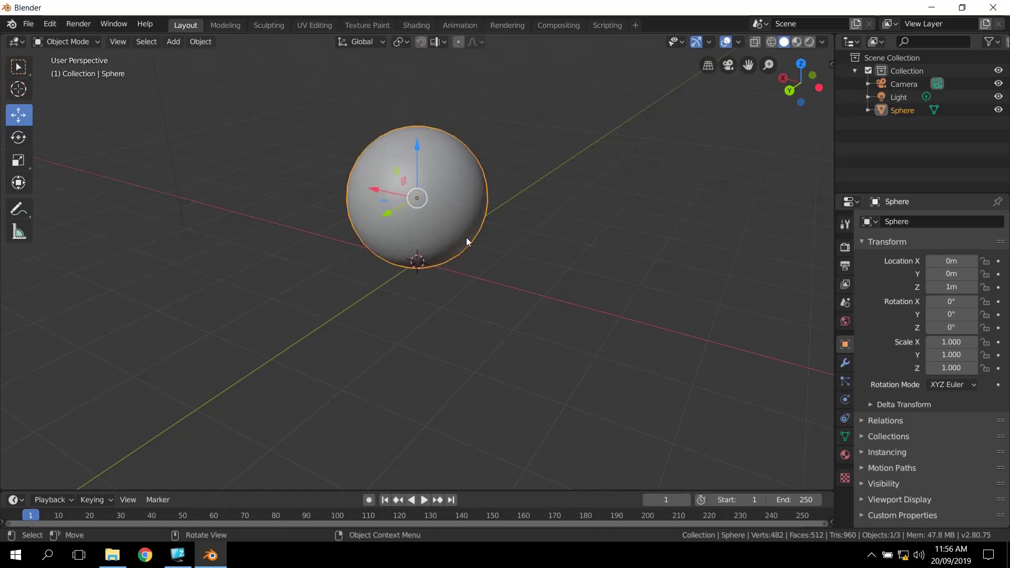
scroll(up, 3)
middle_click(524, 232)
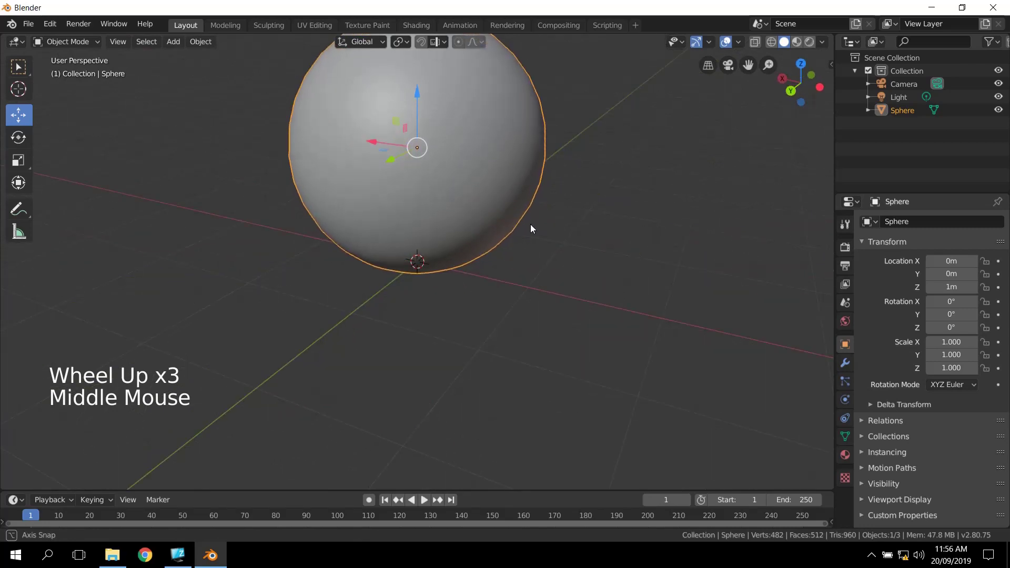
scroll(down, 3)
middle_click(512, 231)
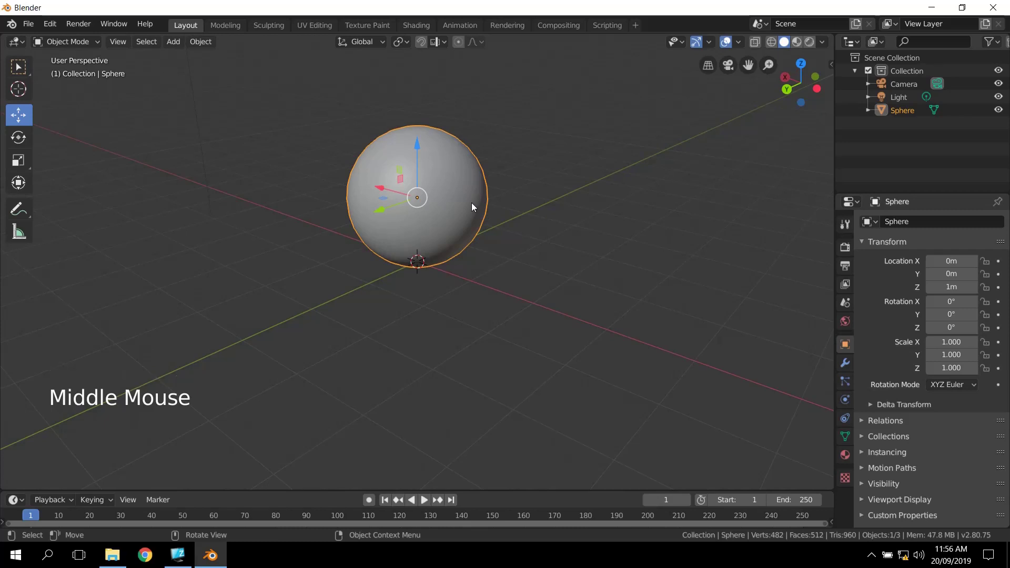
scroll(down, 3)
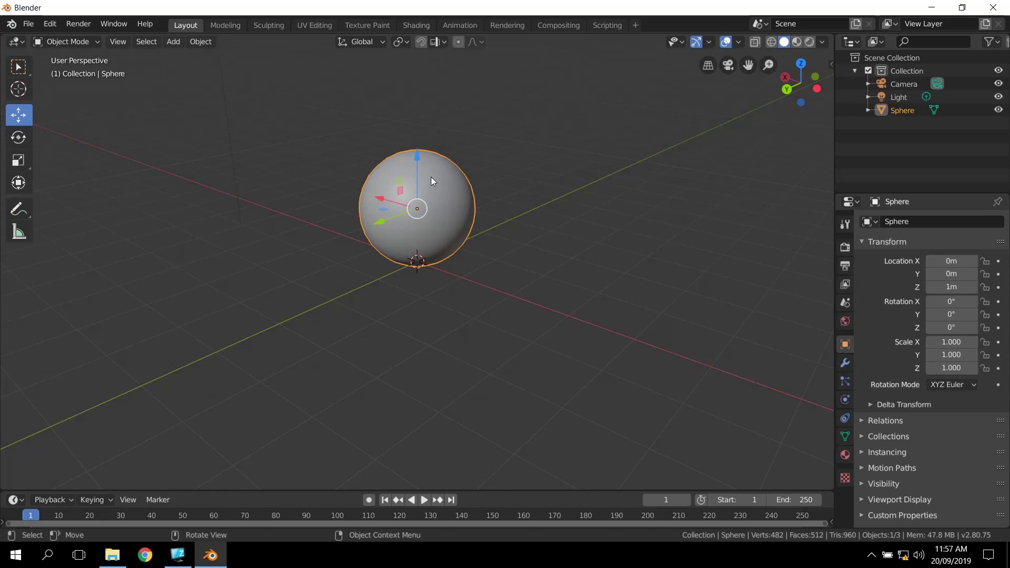
Step: Cancel the free move and raise Sphere.001 straight up to about 2.88 m
right_click(435, 180)
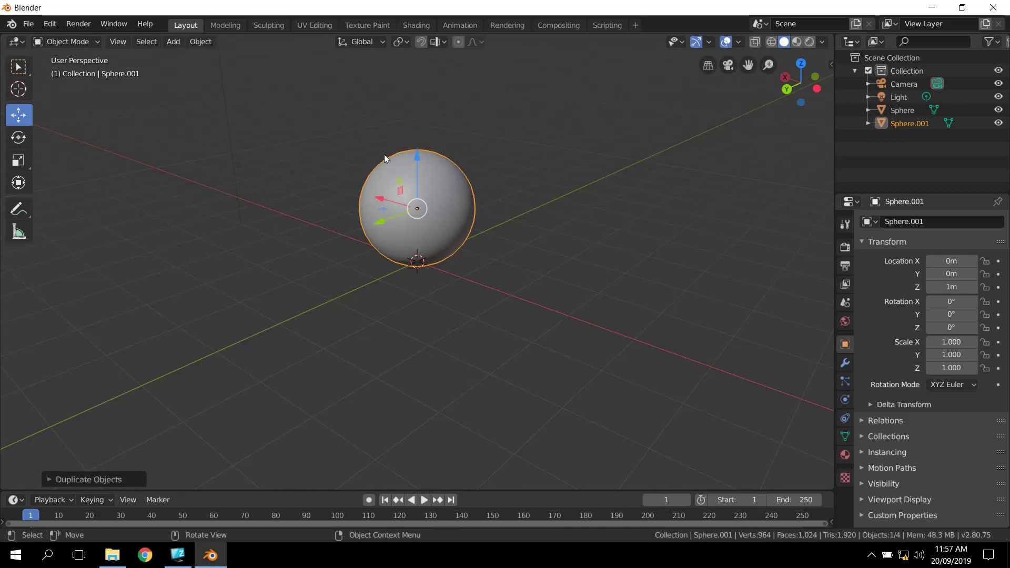
click(420, 158)
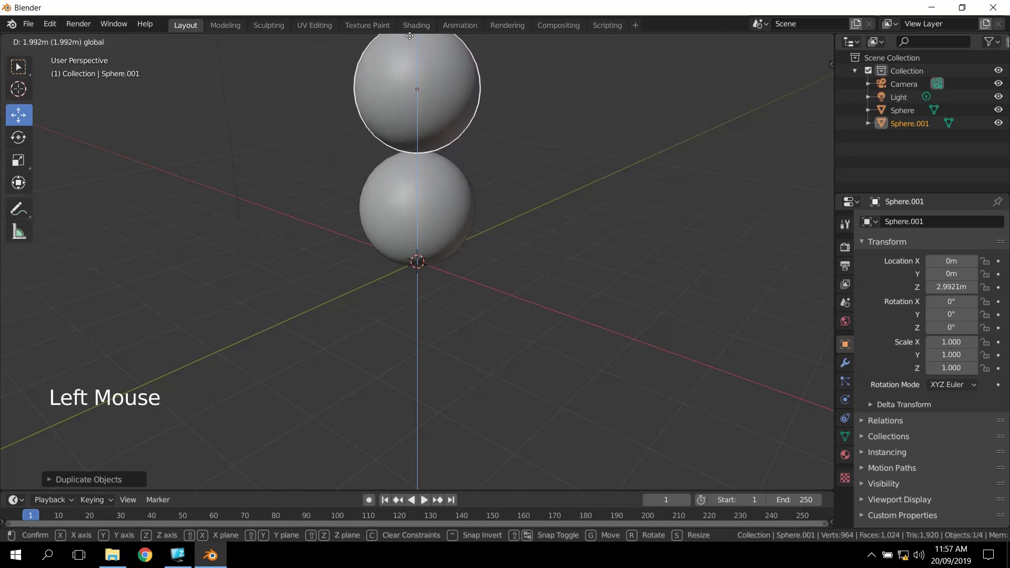
middle_click(551, 230)
scroll(up, 3)
scroll(down, 3)
Step: Orbit around the stacked spheres to check the head sits above the body
middle_click(526, 191)
middle_click(538, 317)
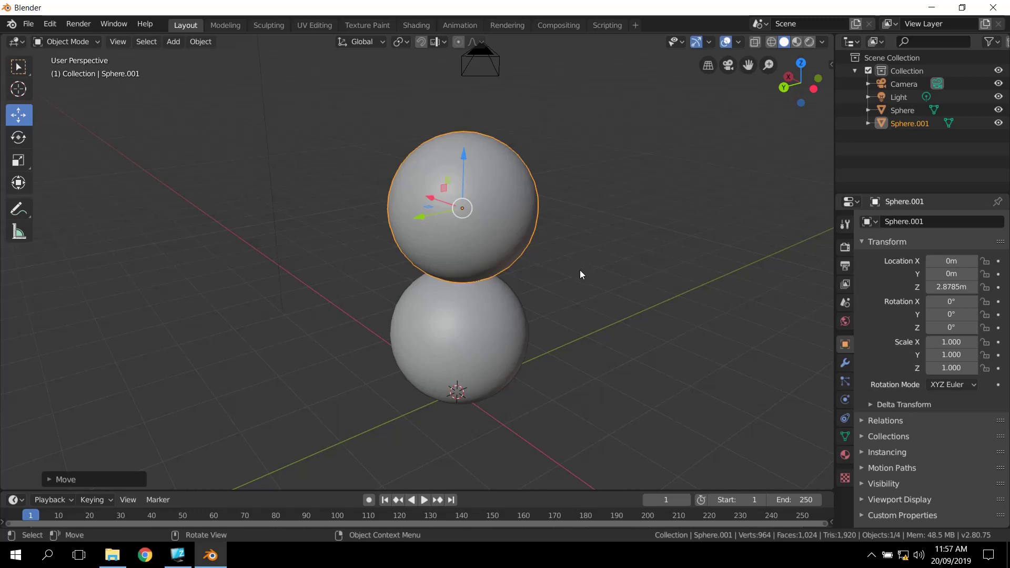
scroll(up, 3)
middle_click(612, 319)
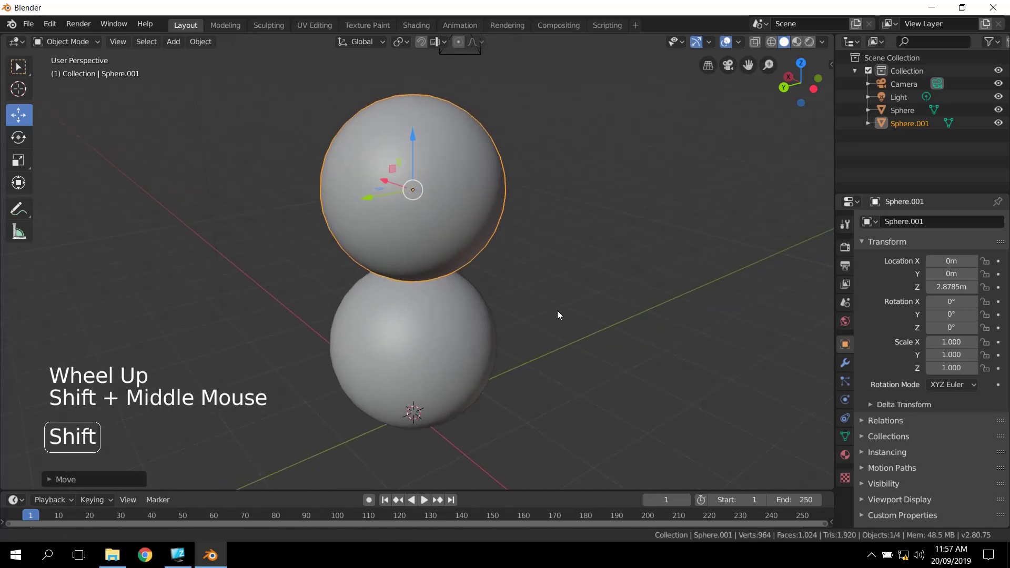
middle_click(545, 296)
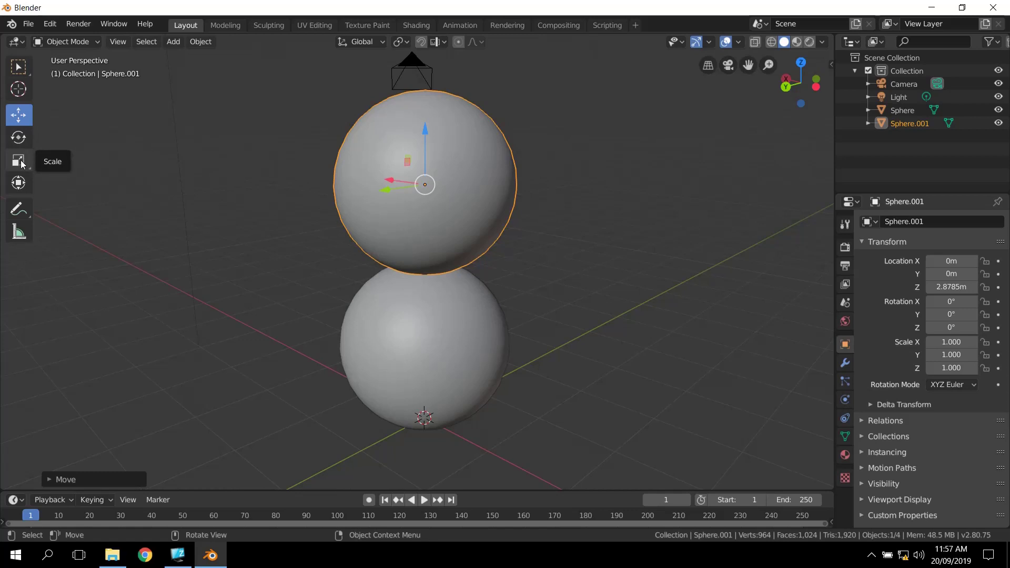
Step: Try reshaping the head sphere, then undo the uneven scaling back to even proportions
click(24, 165)
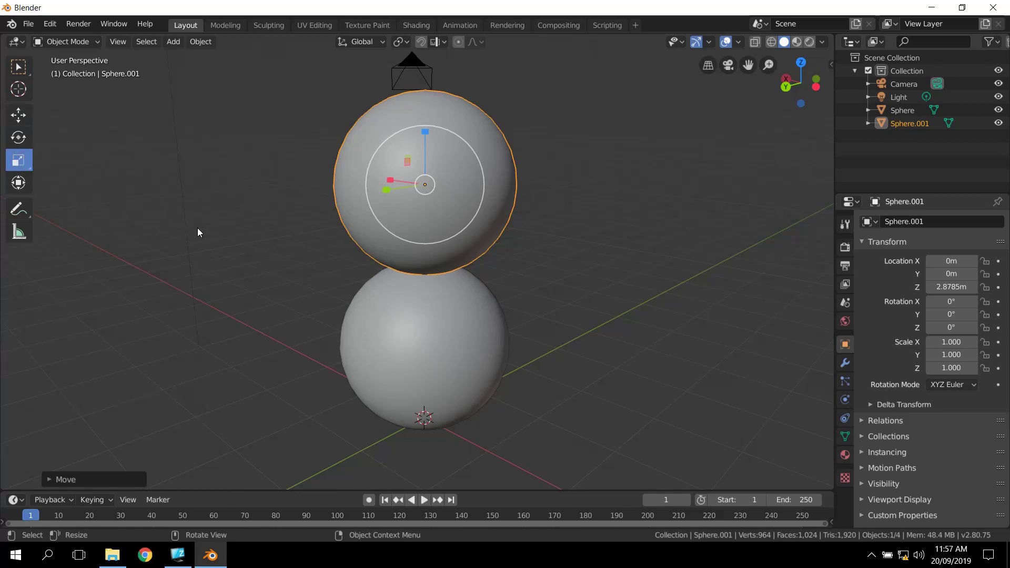
click(391, 195)
click(430, 137)
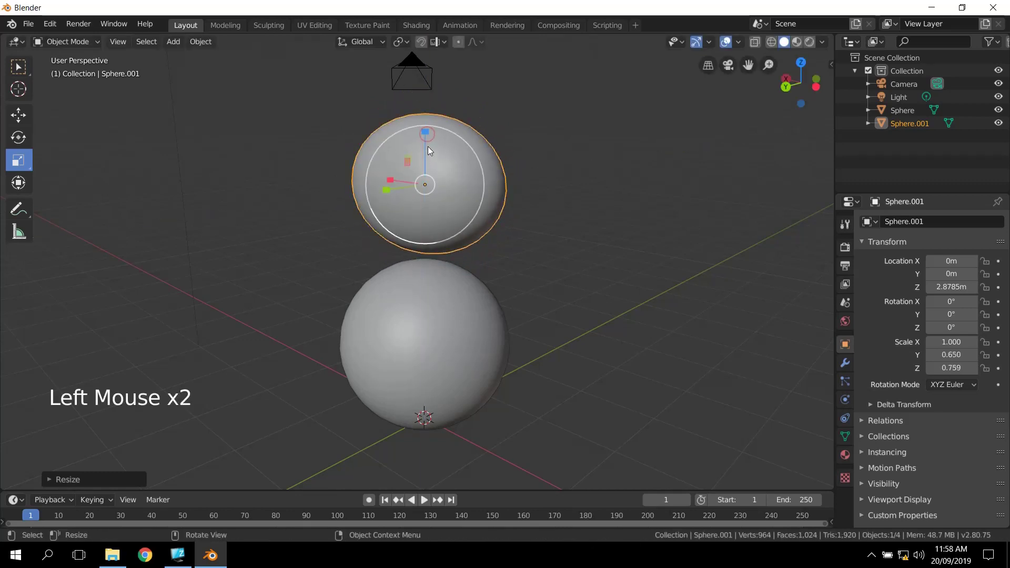
click(395, 182)
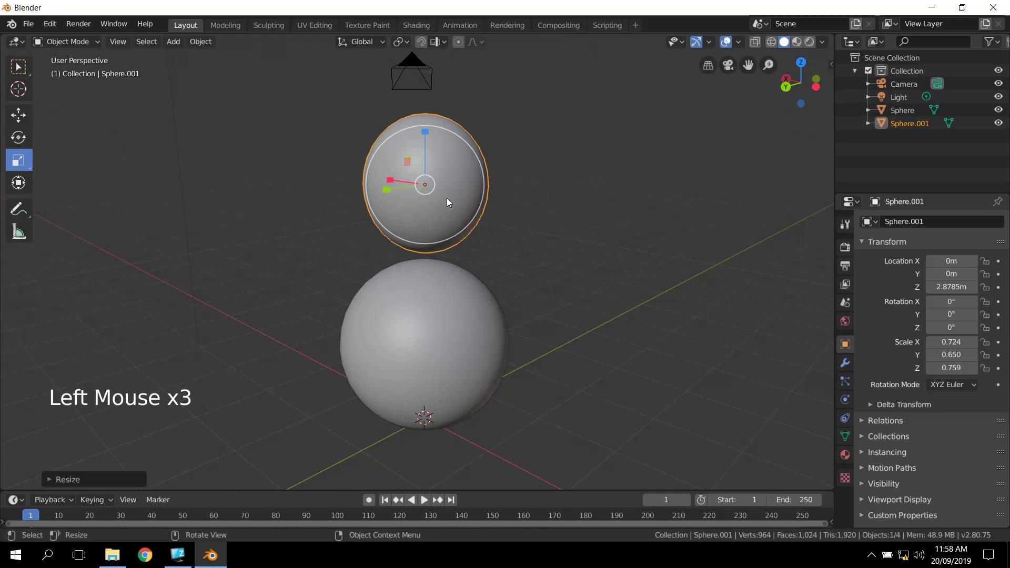
middle_click(524, 237)
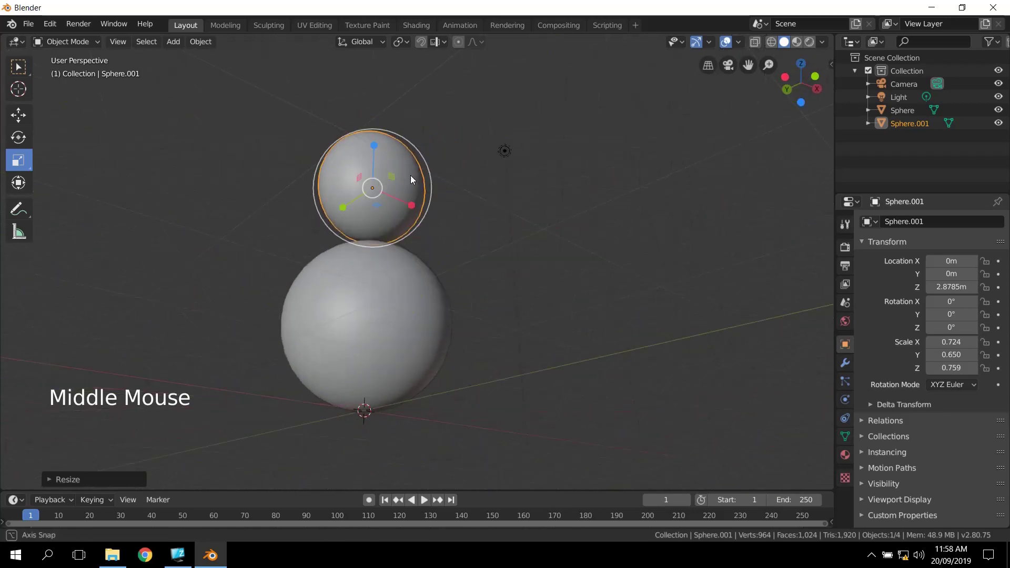
key(ctrl+z)
key(ctrl+z)
key(ctrl+z)
Step: Scale the head sphere down uniformly to about 0.558
middle_click(299, 249)
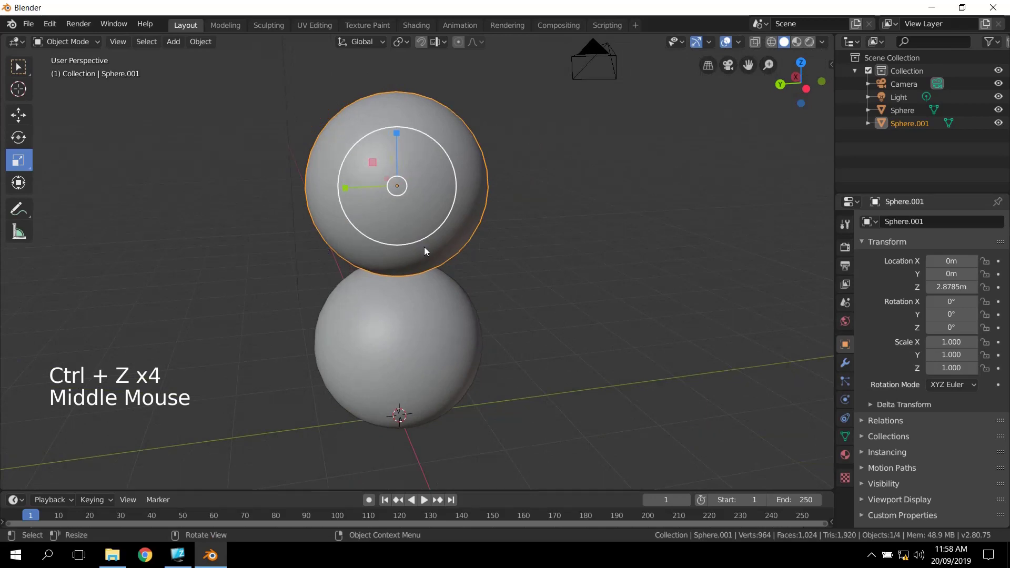
middle_click(497, 274)
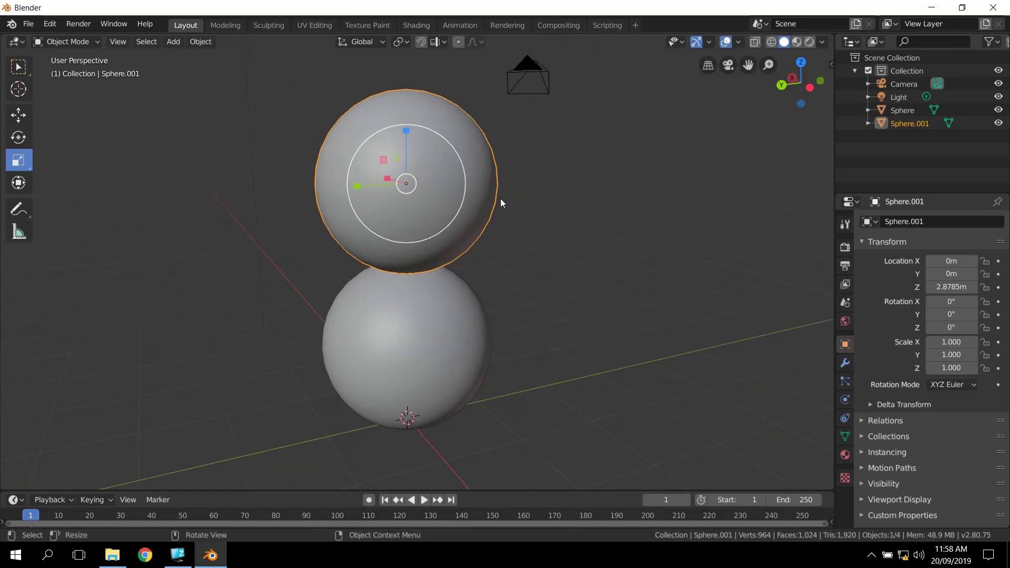
click(471, 191)
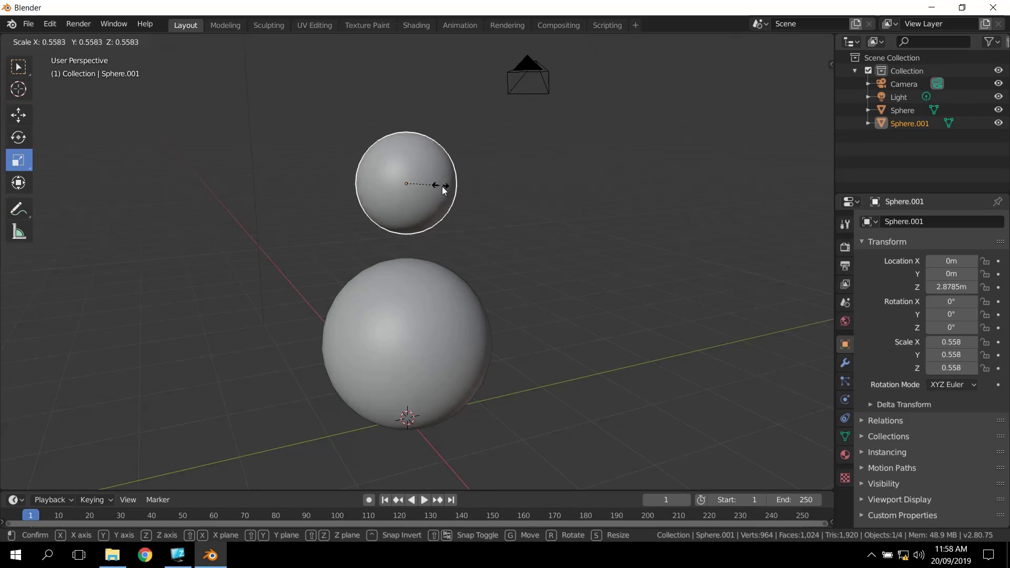
middle_click(488, 299)
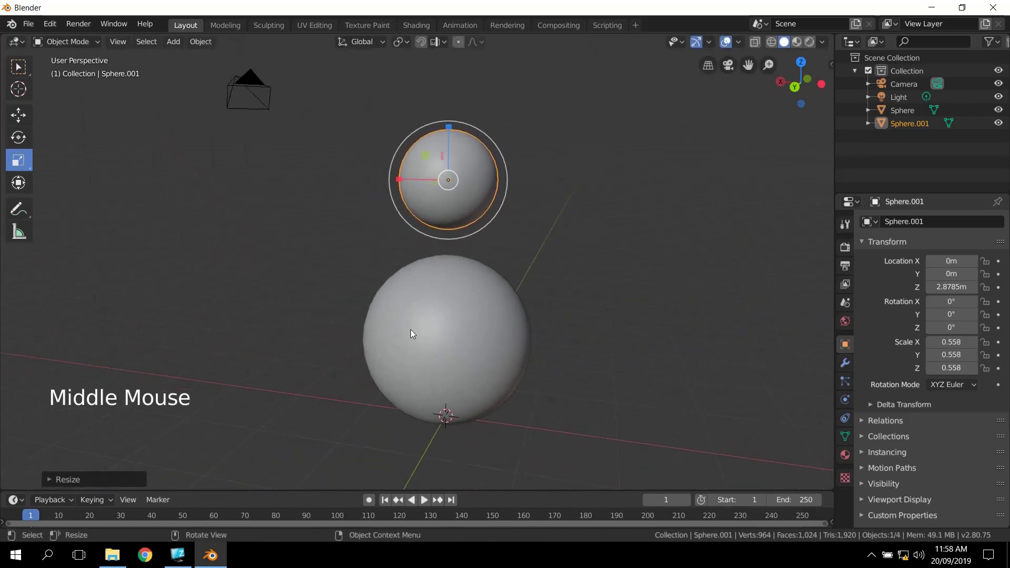
Step: Lower the head along Z to about 2.44 m so it rests on the body
middle_click(541, 318)
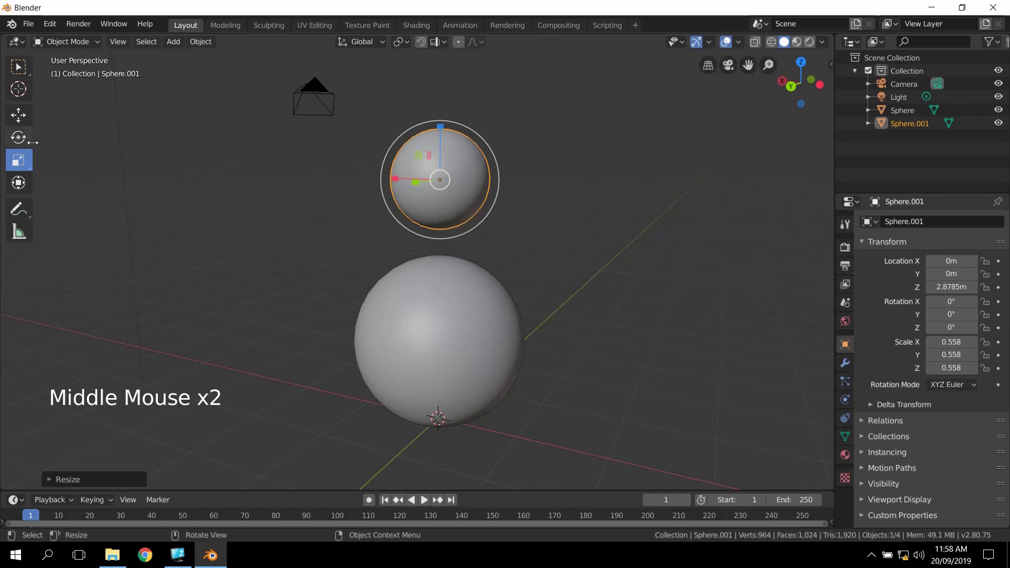
click(24, 122)
click(442, 125)
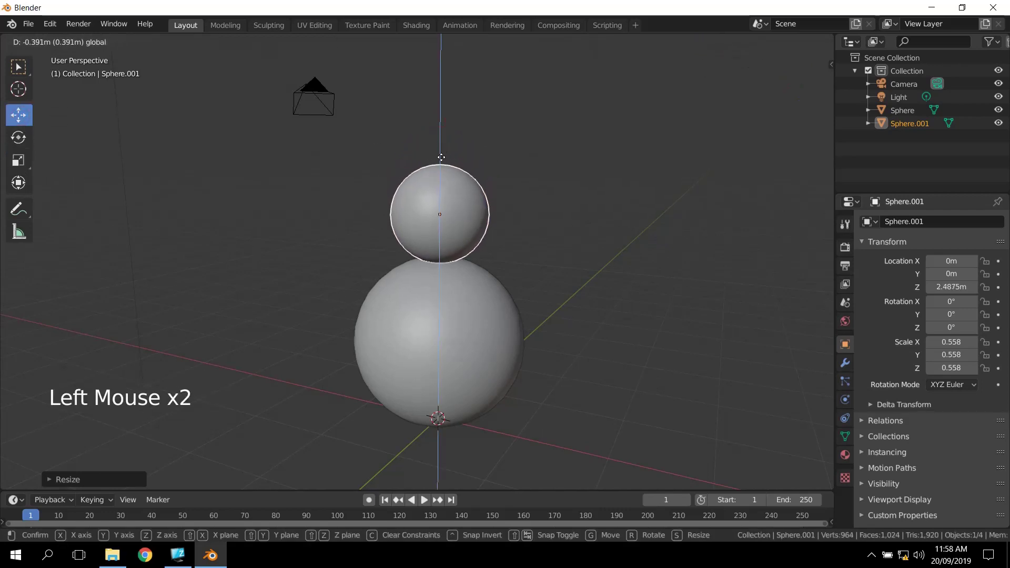
scroll(up, 3)
middle_click(545, 333)
scroll(down, 3)
middle_click(449, 324)
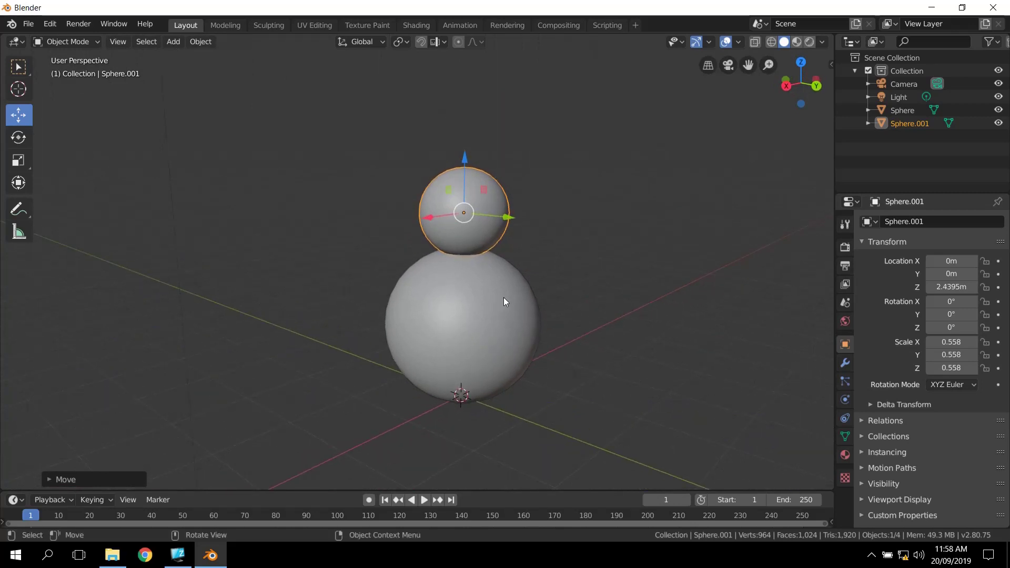
Step: Duplicate the head sphere via Duplicate Objects, leaving the copy in place
middle_click(507, 301)
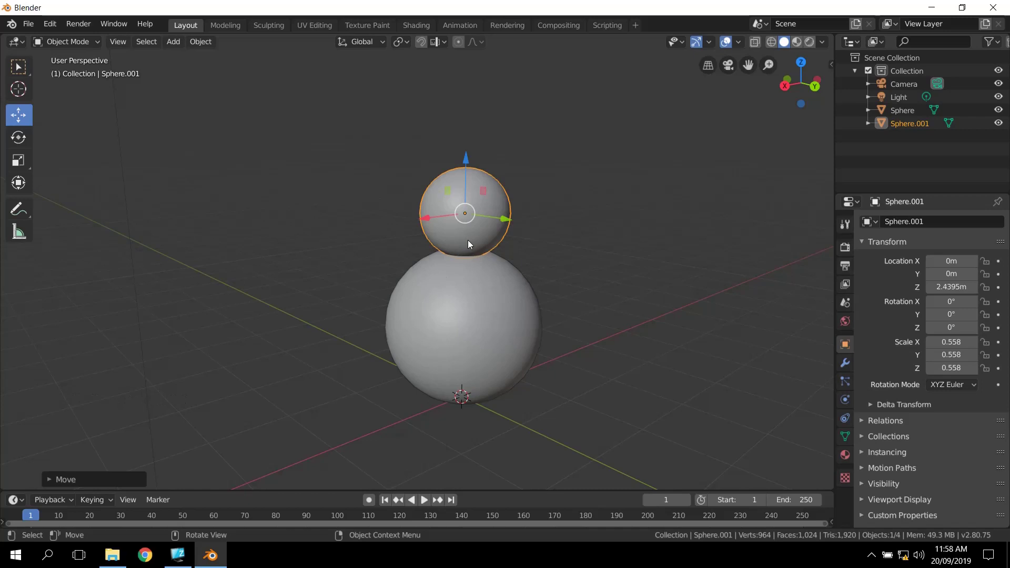
middle_click(466, 273)
right_click(468, 236)
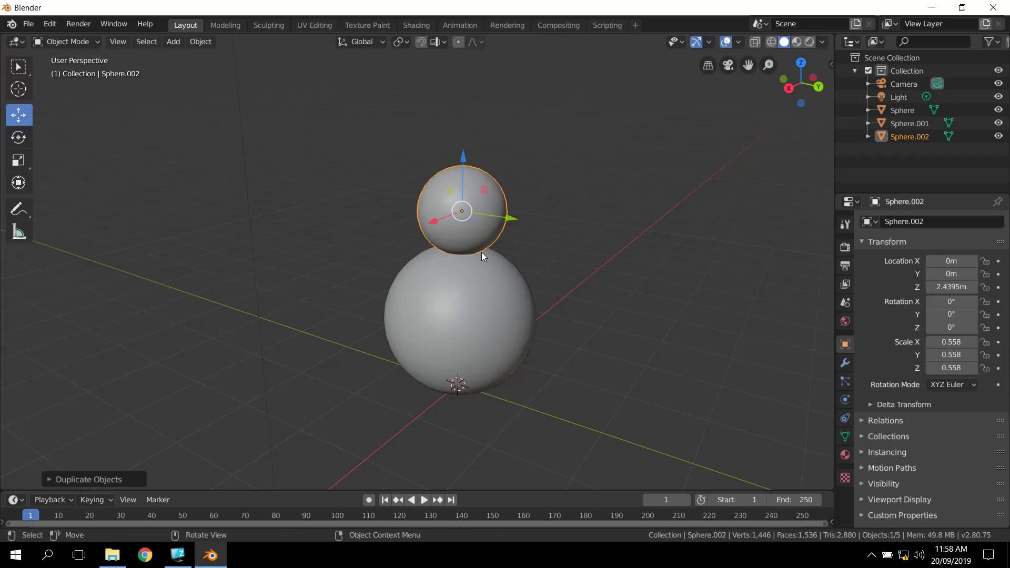
Step: Drop the copy beside the head and shrink it to about 0.087
click(508, 218)
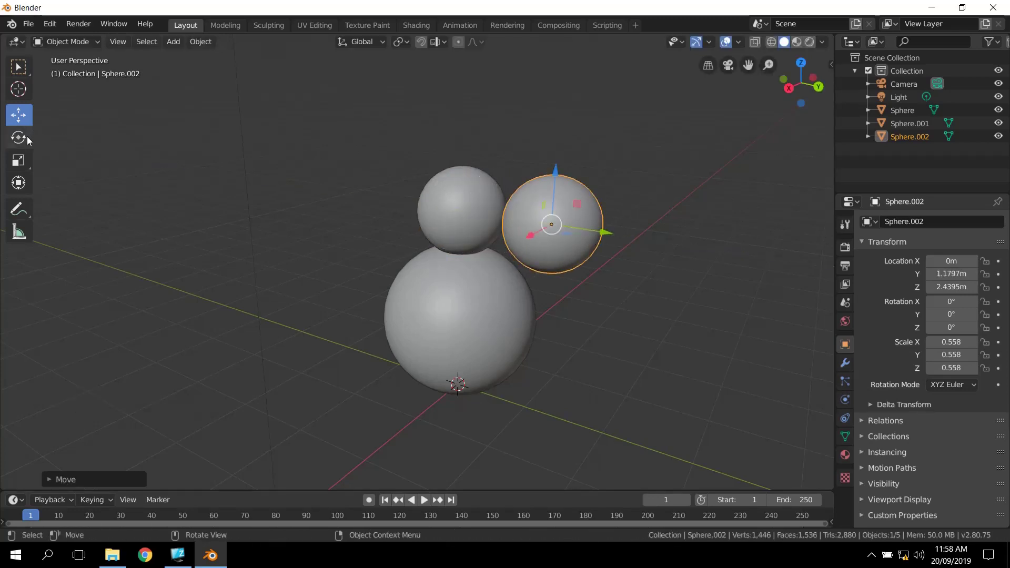
click(28, 162)
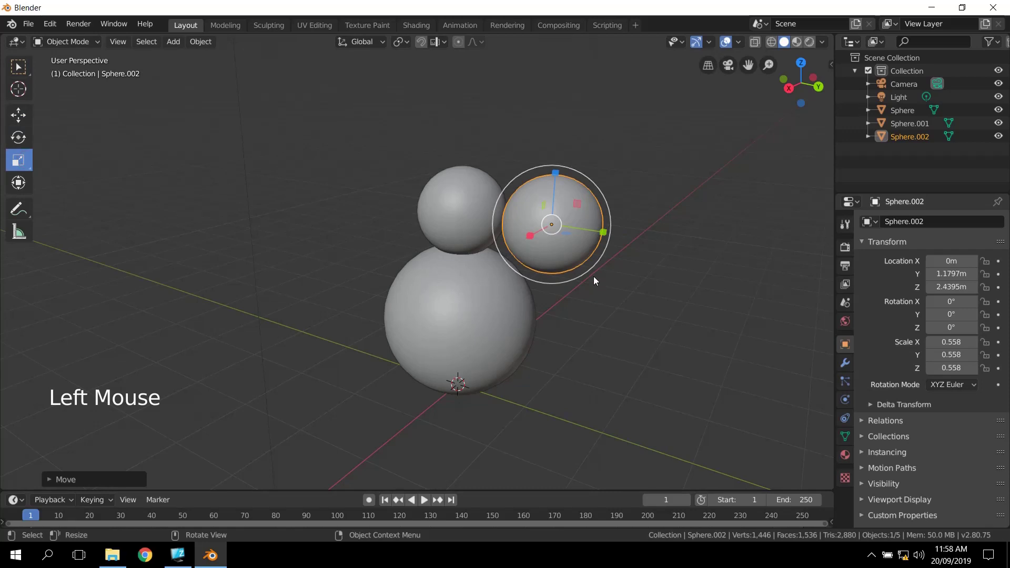
click(596, 277)
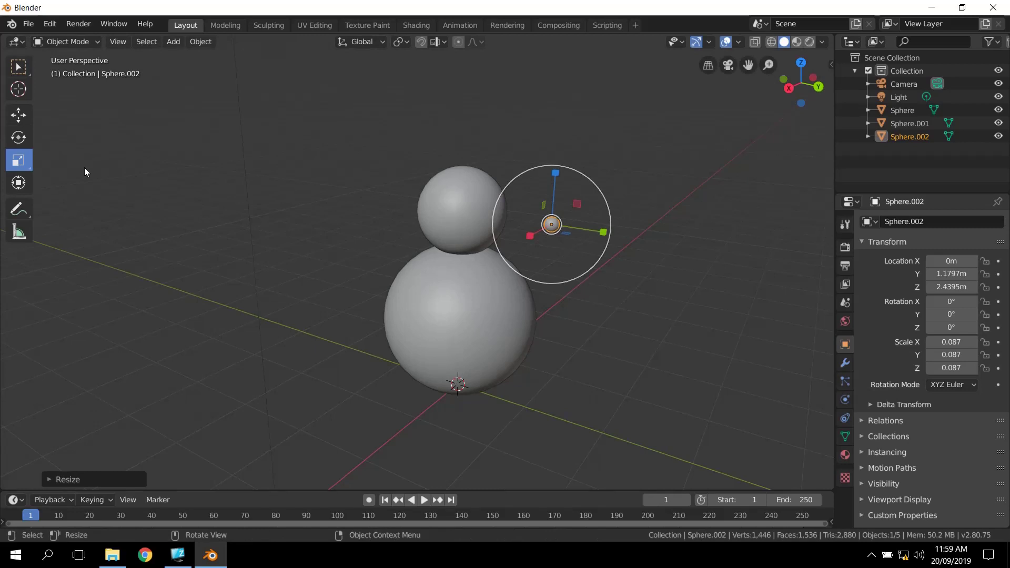
Step: Move the tiny sphere onto the front of the head as an eye
click(22, 115)
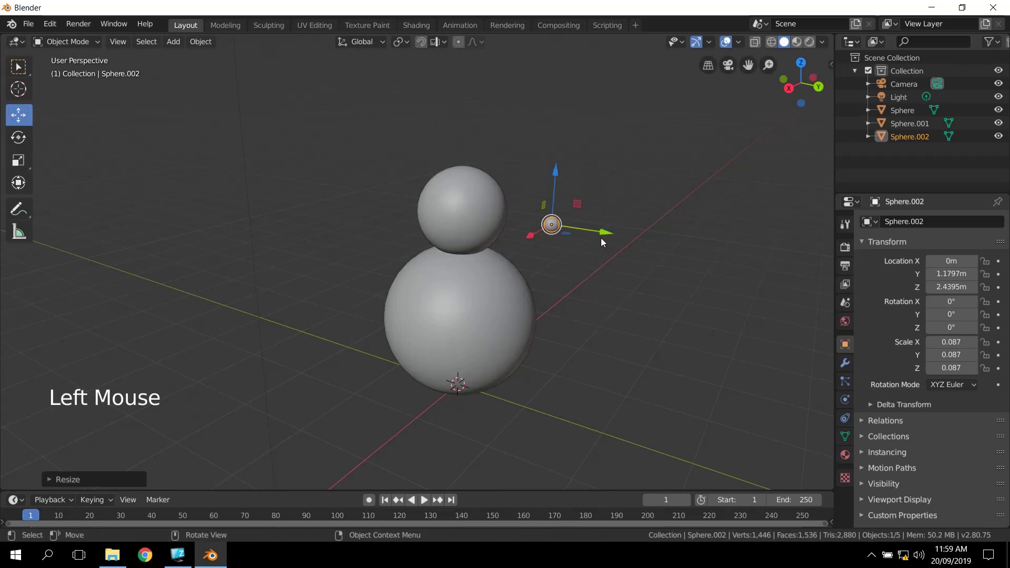
click(600, 234)
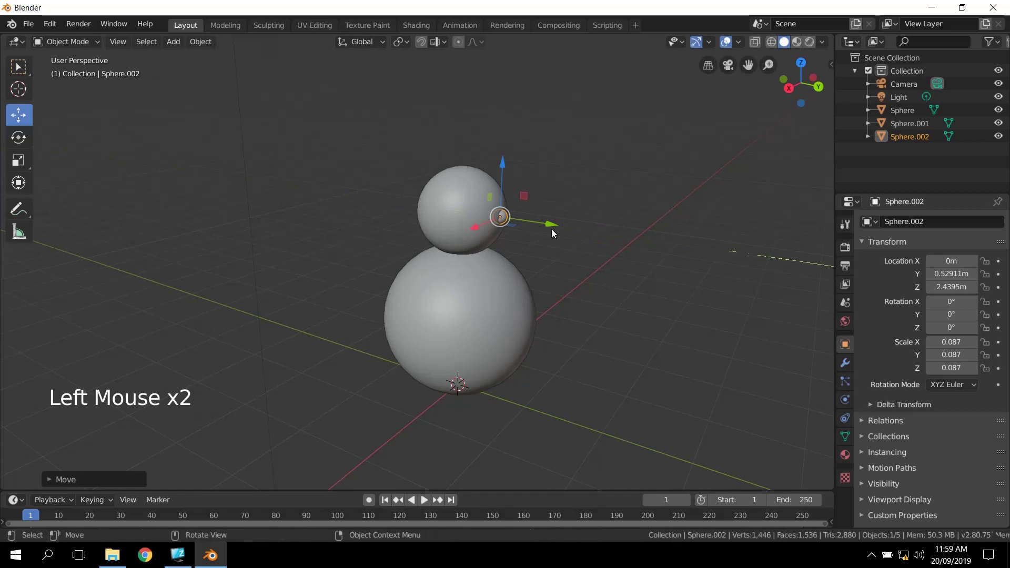
click(478, 229)
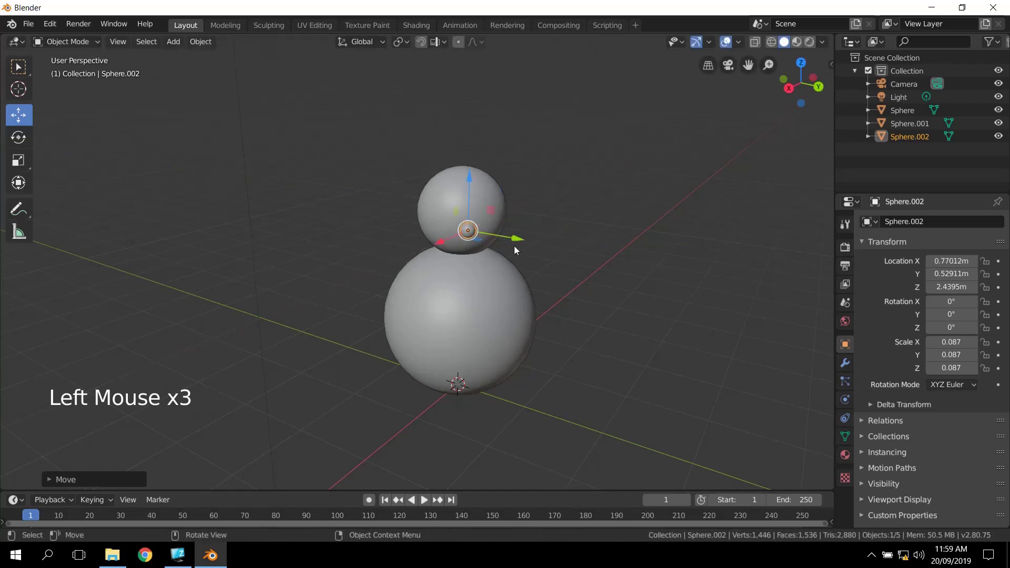
click(515, 236)
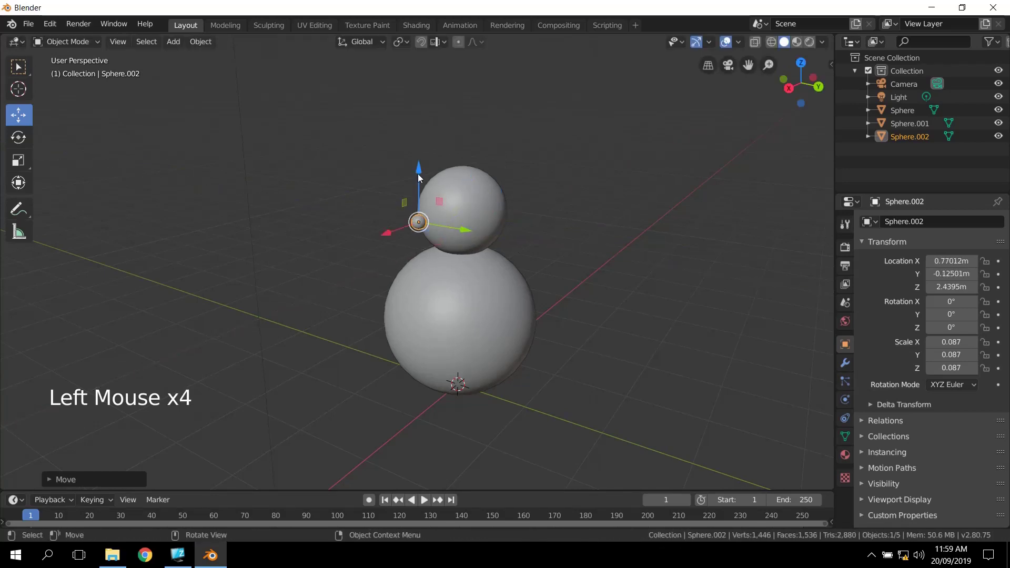
click(417, 165)
click(390, 223)
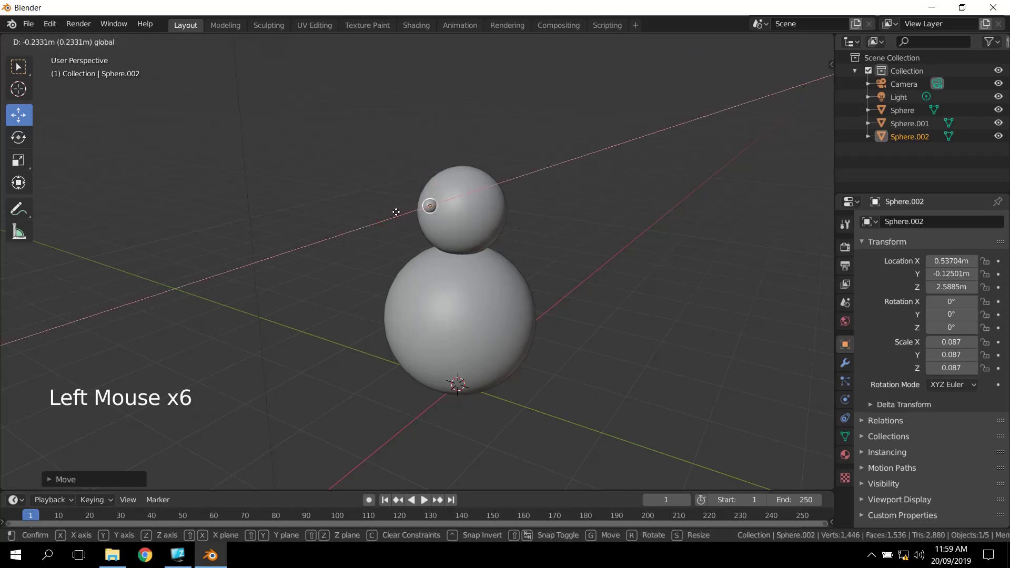
scroll(up, 3)
middle_click(456, 247)
middle_click(437, 296)
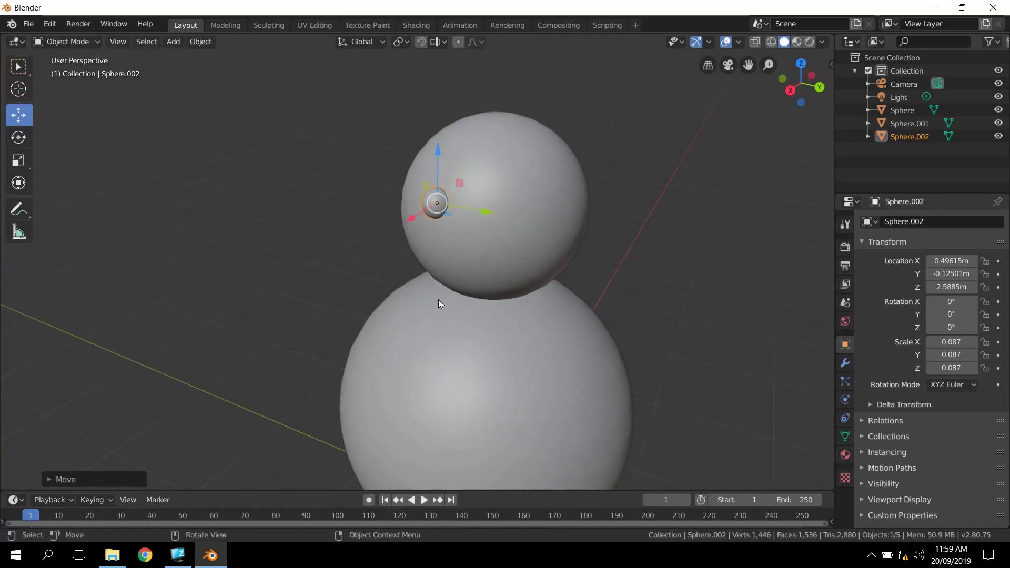
Step: Duplicate the eye and slide Sphere.003 along Y to about 0.285 beside it
key(shift+d)
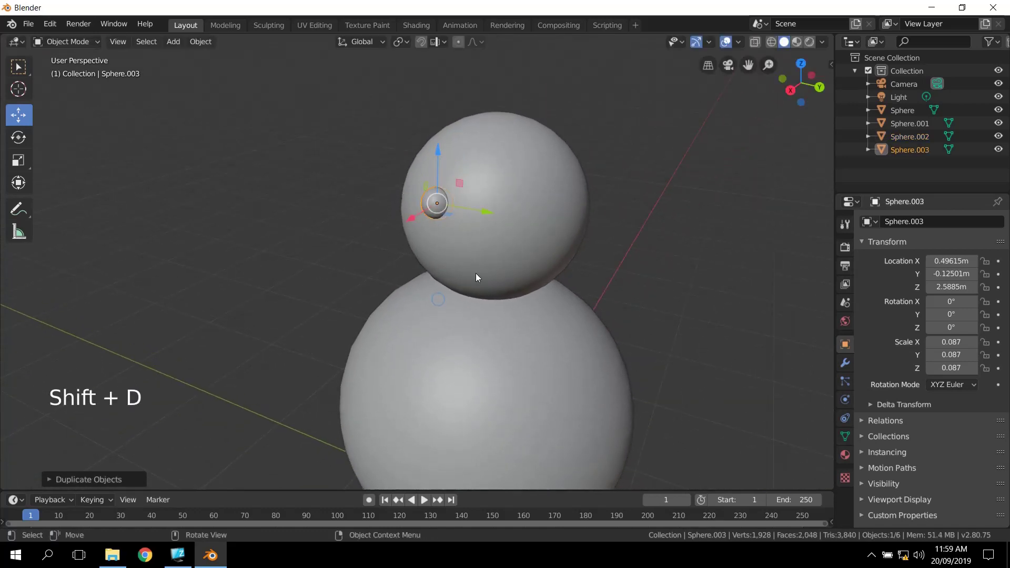
click(486, 216)
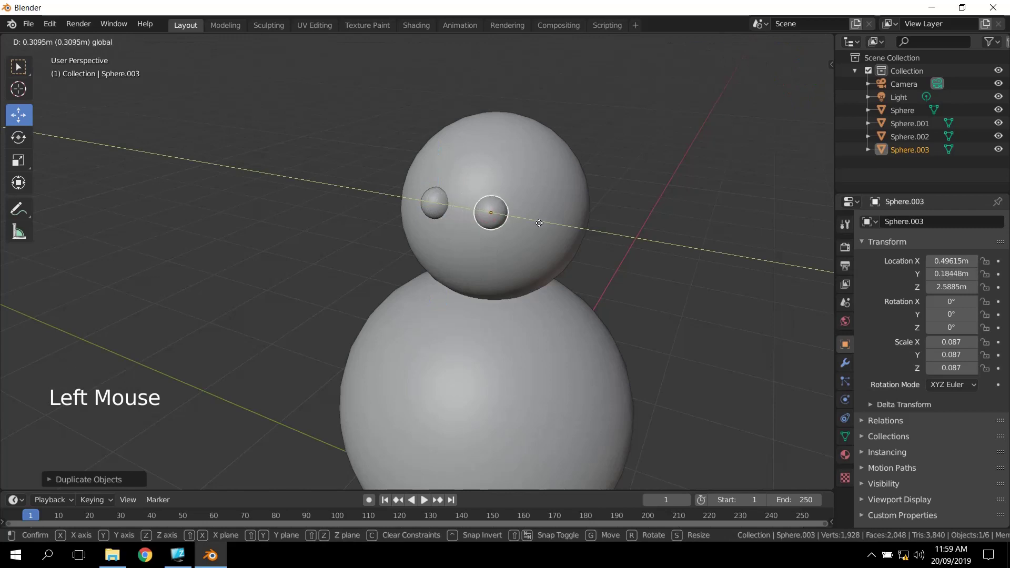
middle_click(548, 303)
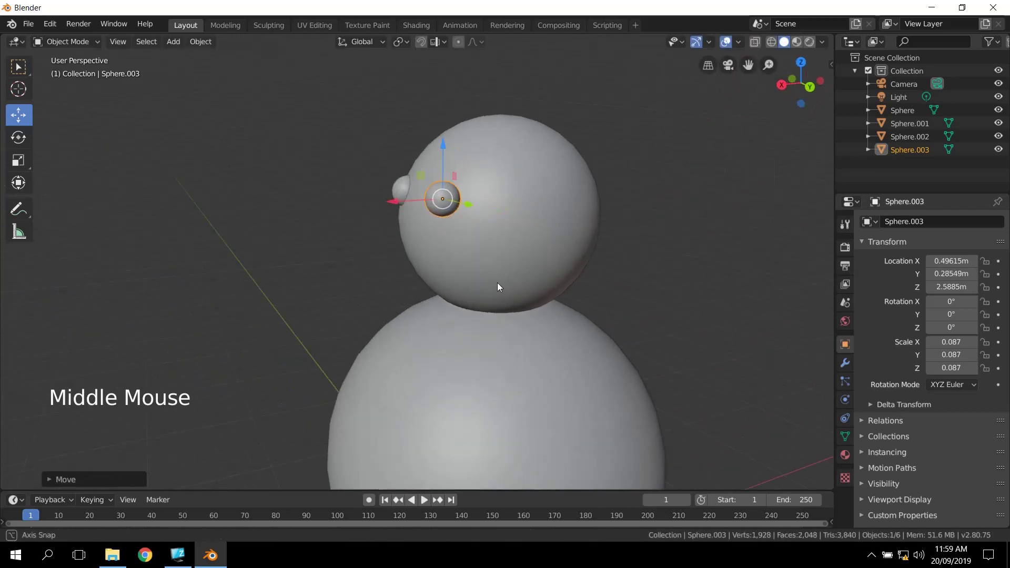
scroll(down, 3)
middle_click(575, 318)
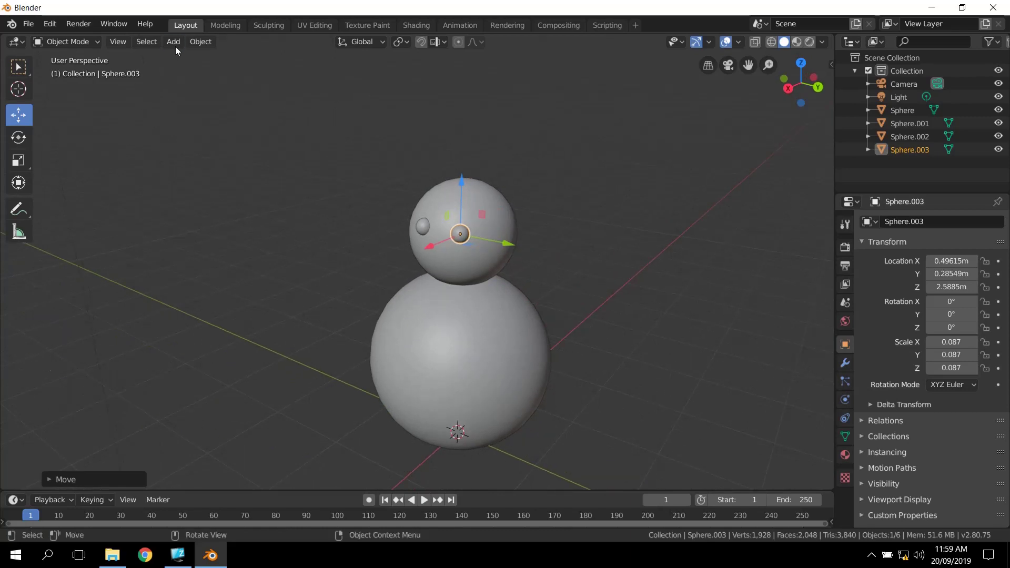
Step: Add a Cone mesh at the origin and expand its Adjust Last Operation panel
click(179, 45)
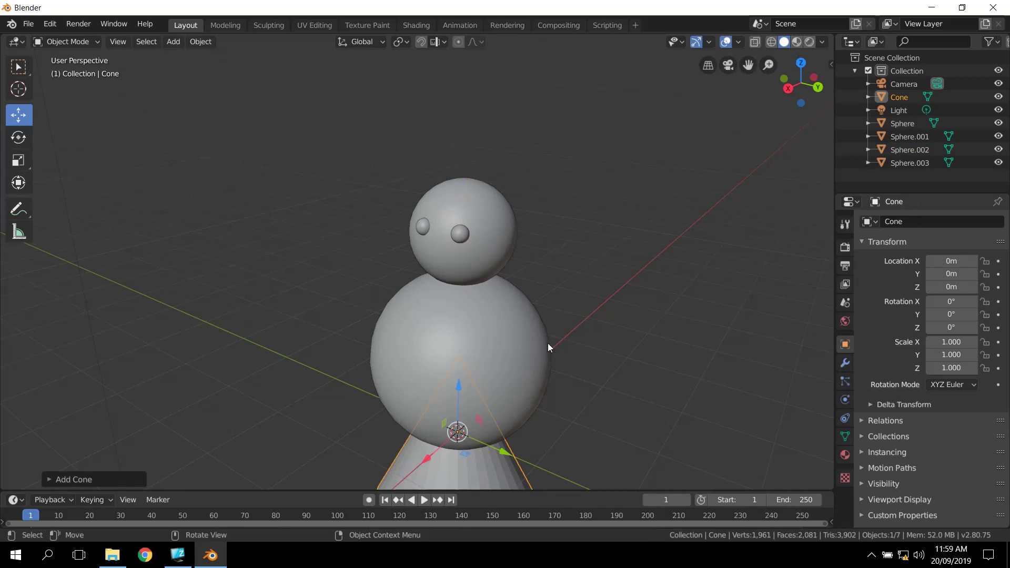
scroll(down, 3)
scroll(up, 3)
click(50, 482)
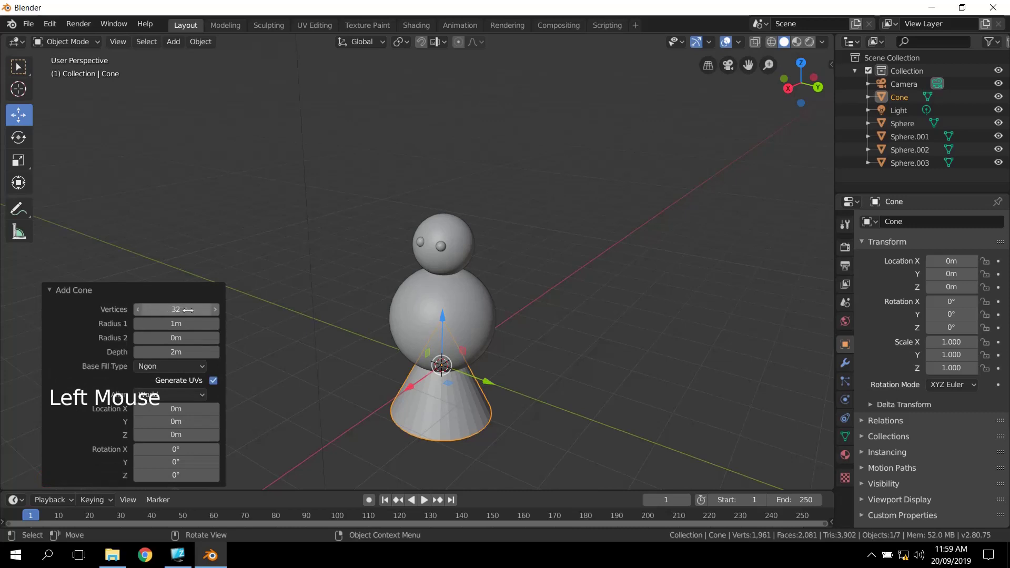
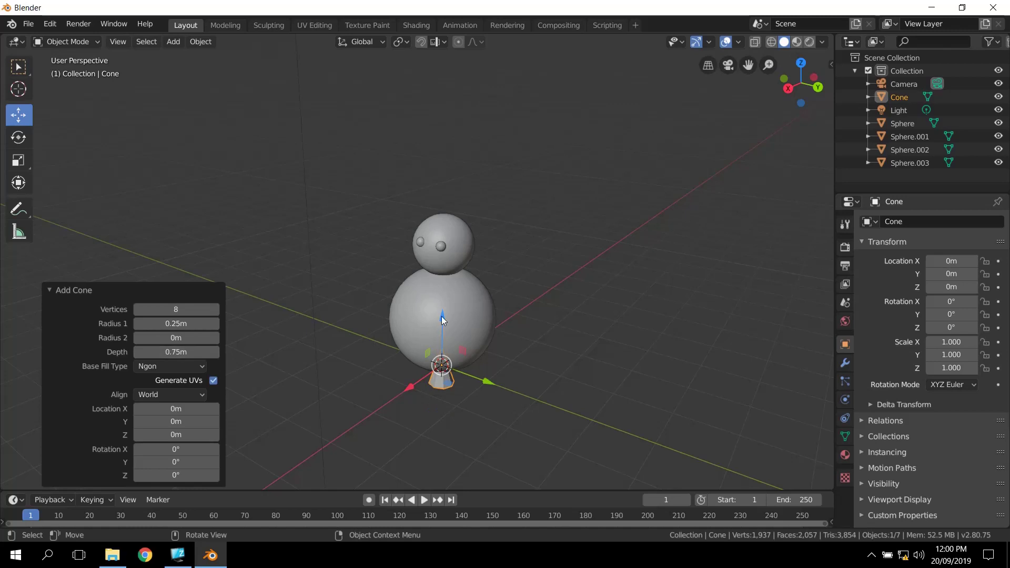
Step: Raise the cone along Z to about 3.29 m onto the head, then start a slight tilt with Rotate
click(444, 317)
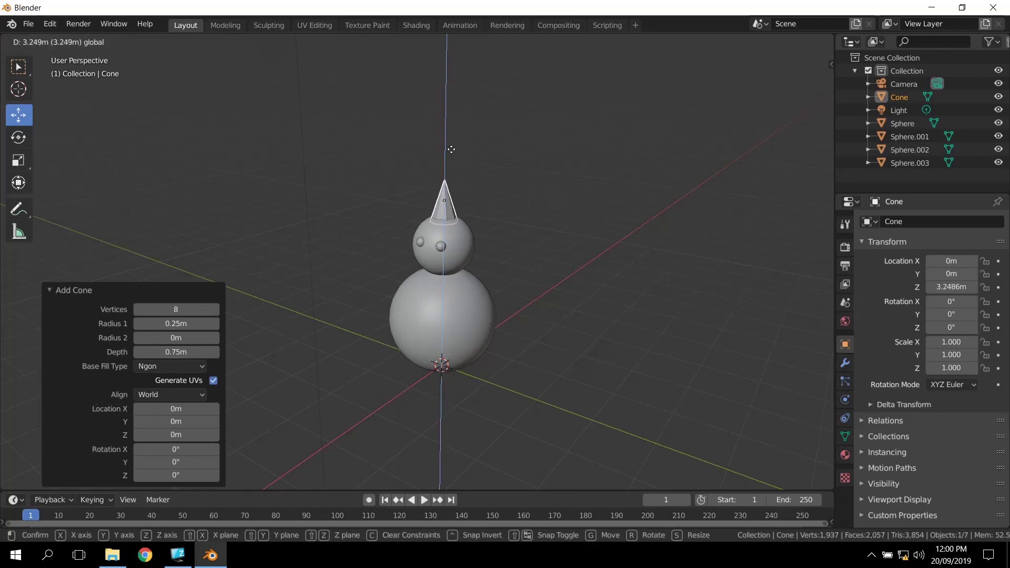
scroll(up, 3)
middle_click(464, 284)
scroll(up, 3)
middle_click(462, 312)
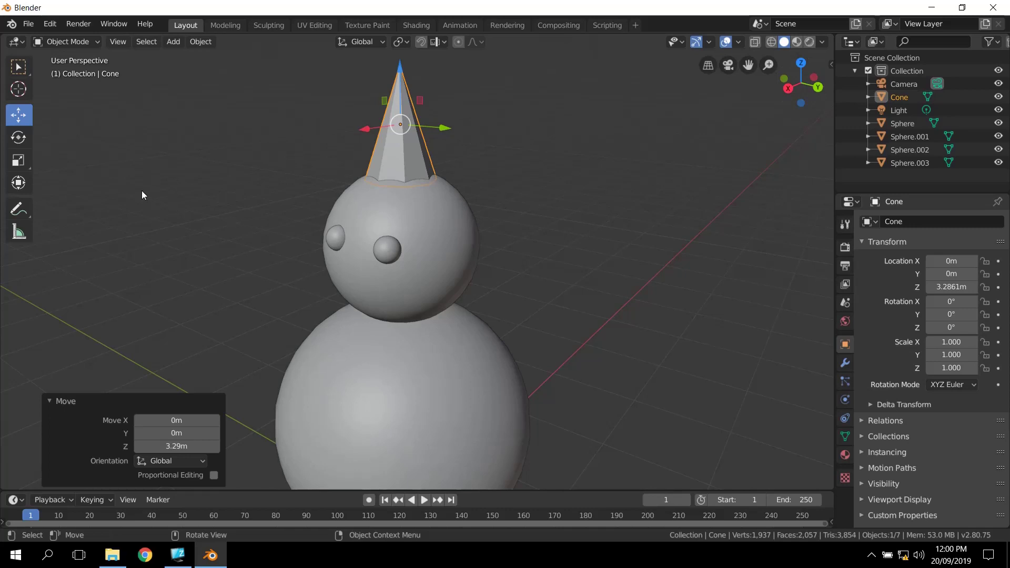
click(22, 143)
click(373, 105)
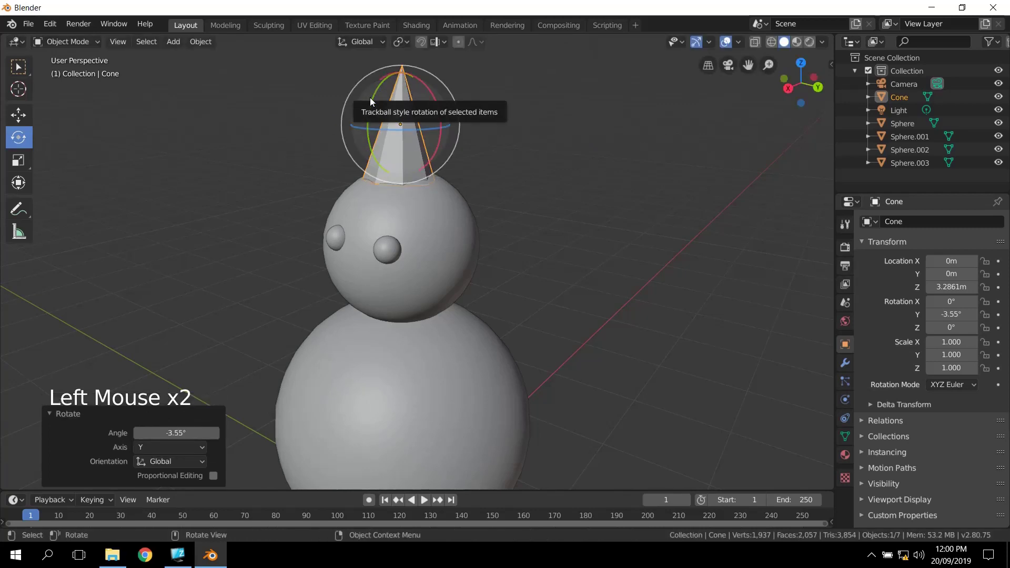
Step: Undo the accidental tilt and rotate the cone 90° on Y so it lies sideways
key(ctrl+z)
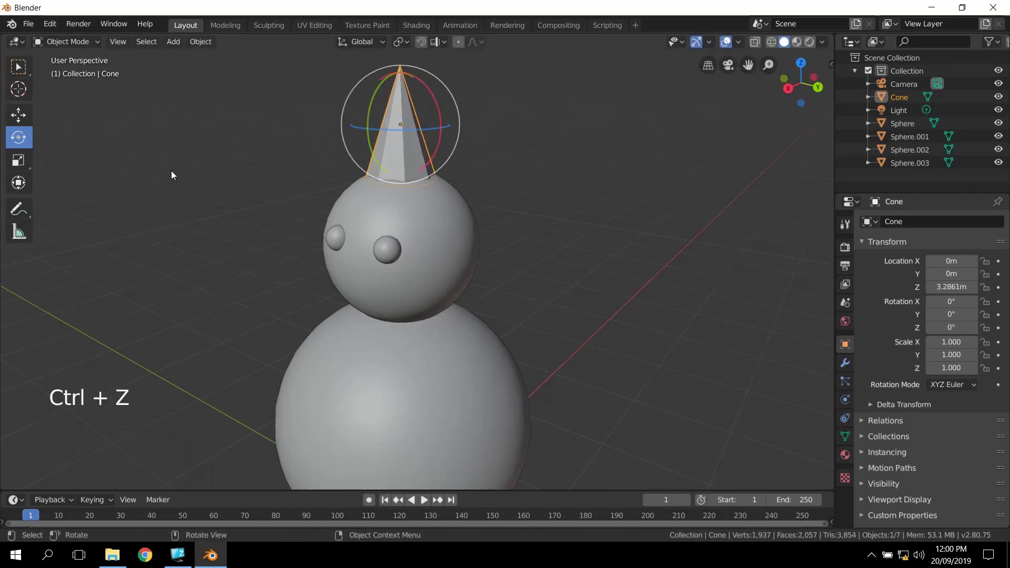
key(r)
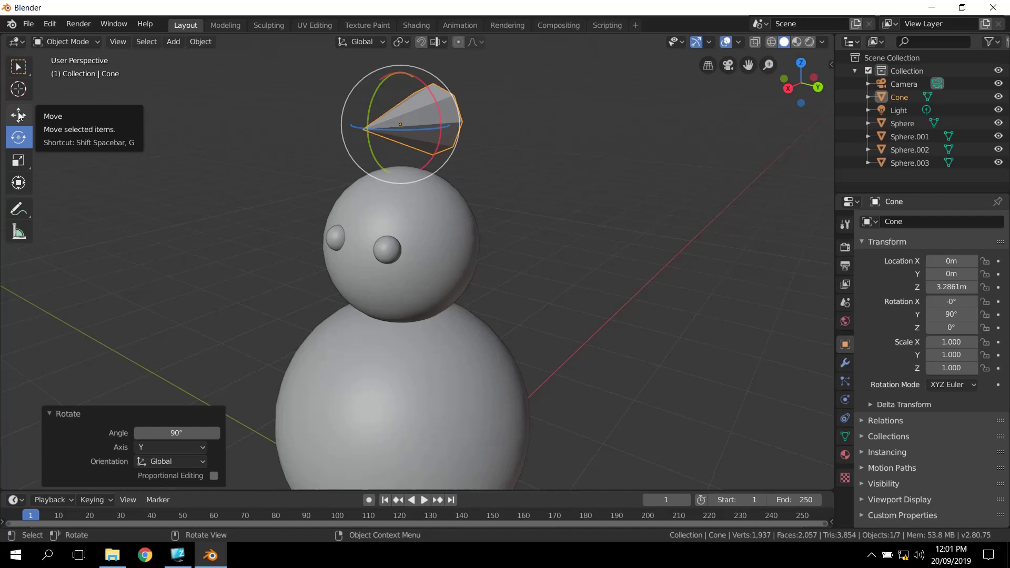
Step: Move the sideways cone down to the head's front, around X 0.93 m and Z 2.35 m
click(17, 113)
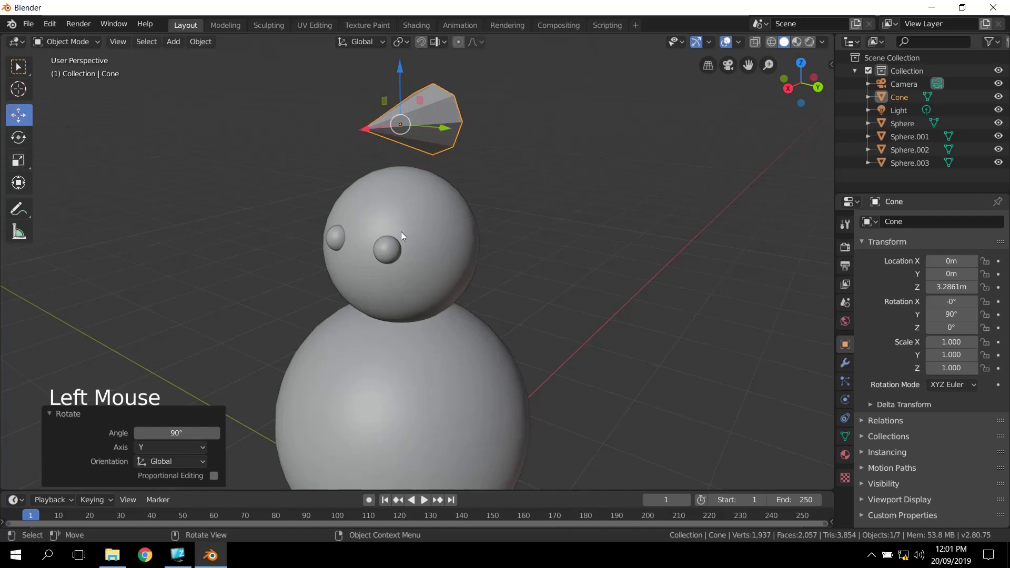
middle_click(427, 236)
click(361, 134)
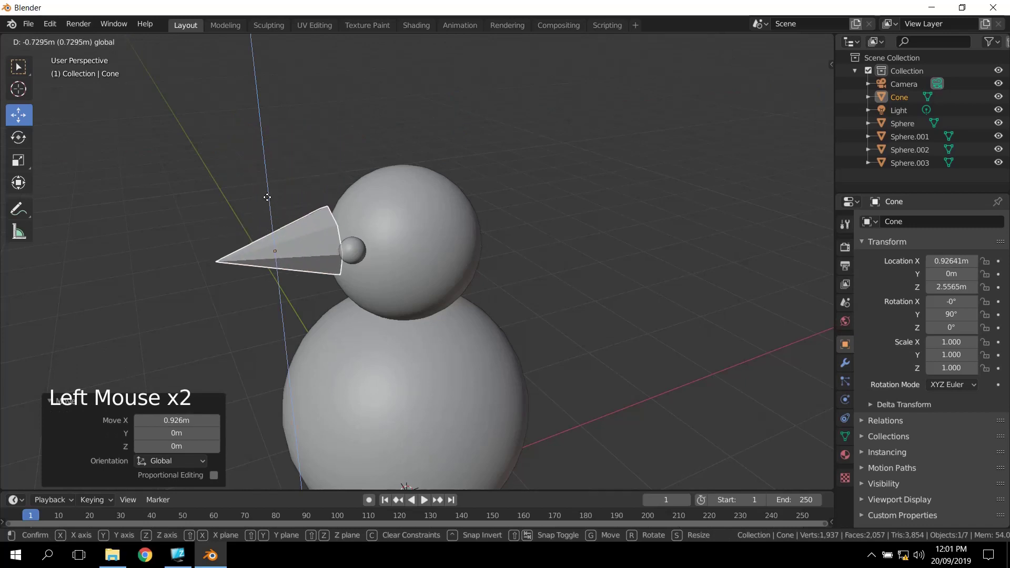
click(271, 213)
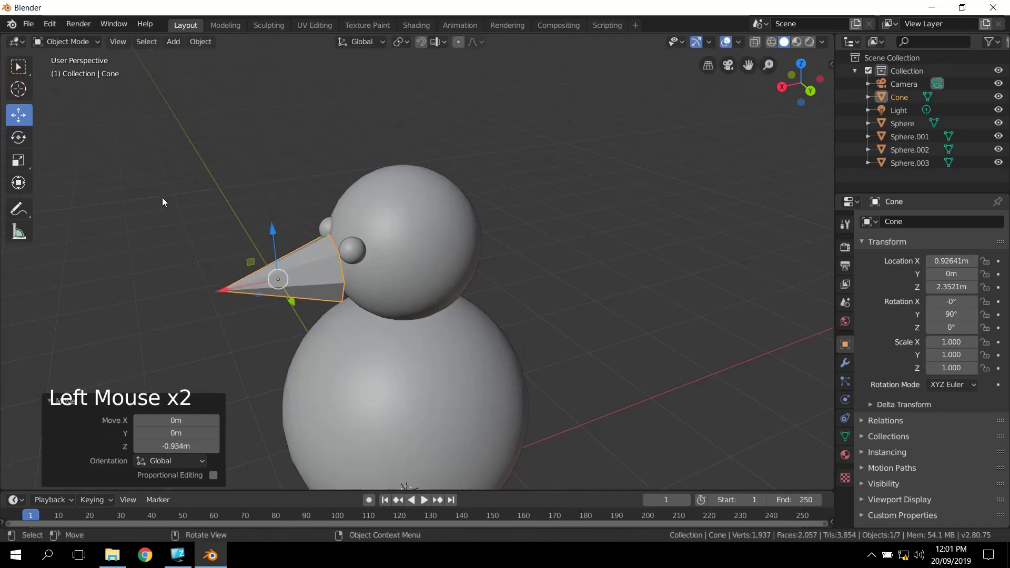
scroll(up, 3)
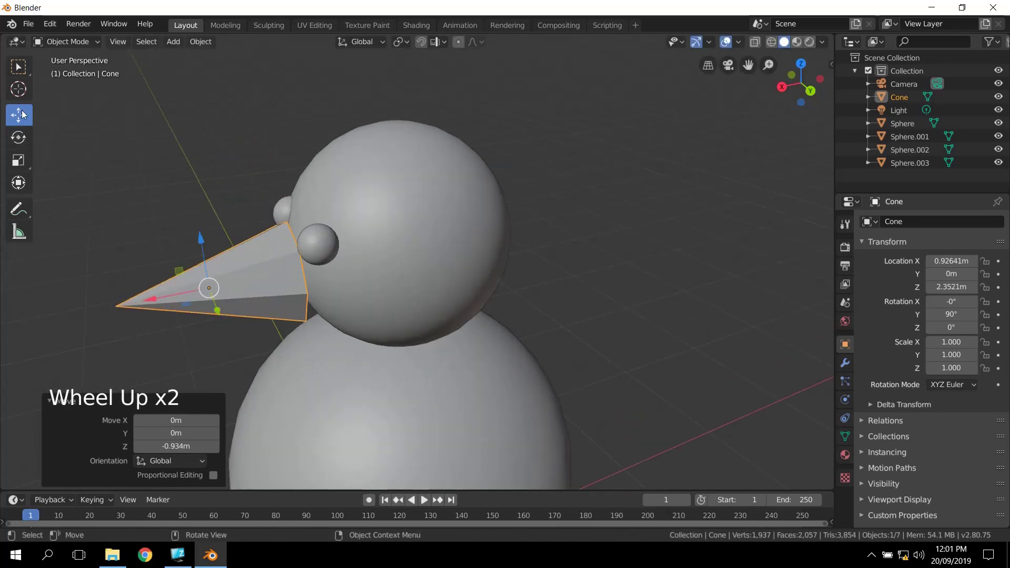
Step: Scale the nose cone to 0.39 overall and 0.69 along Z for a slimmer, longer nose
click(23, 166)
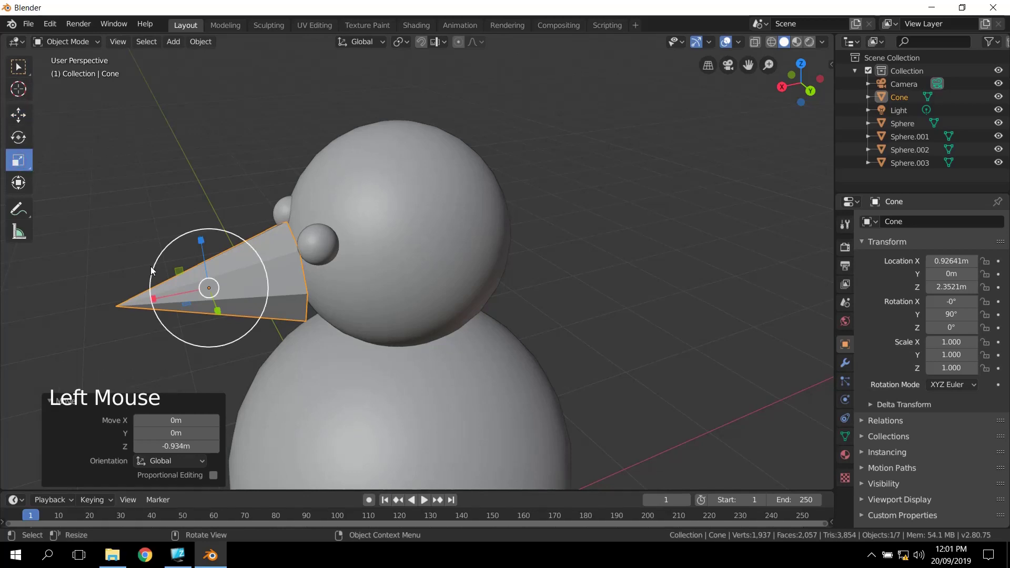
click(154, 270)
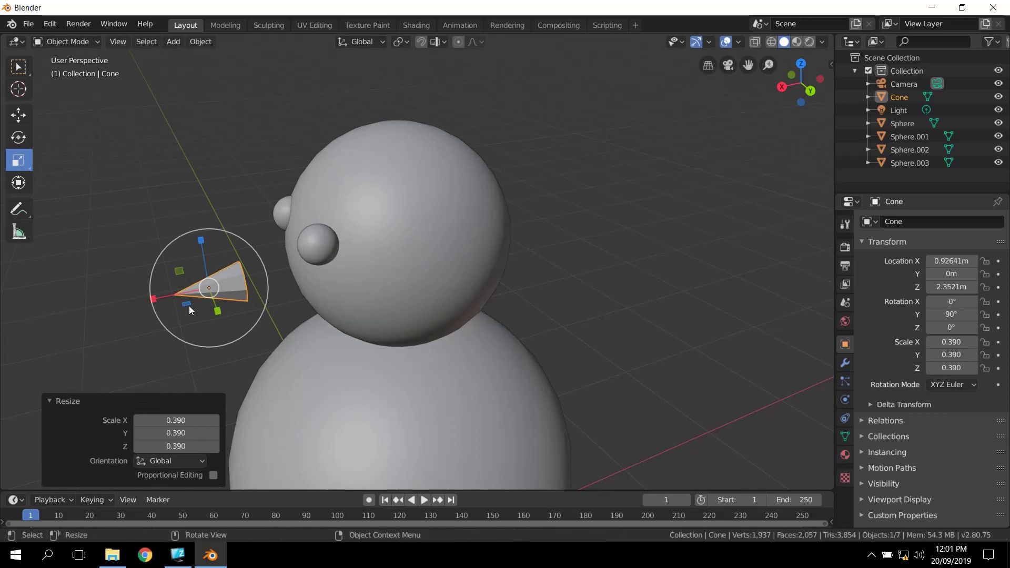
click(156, 303)
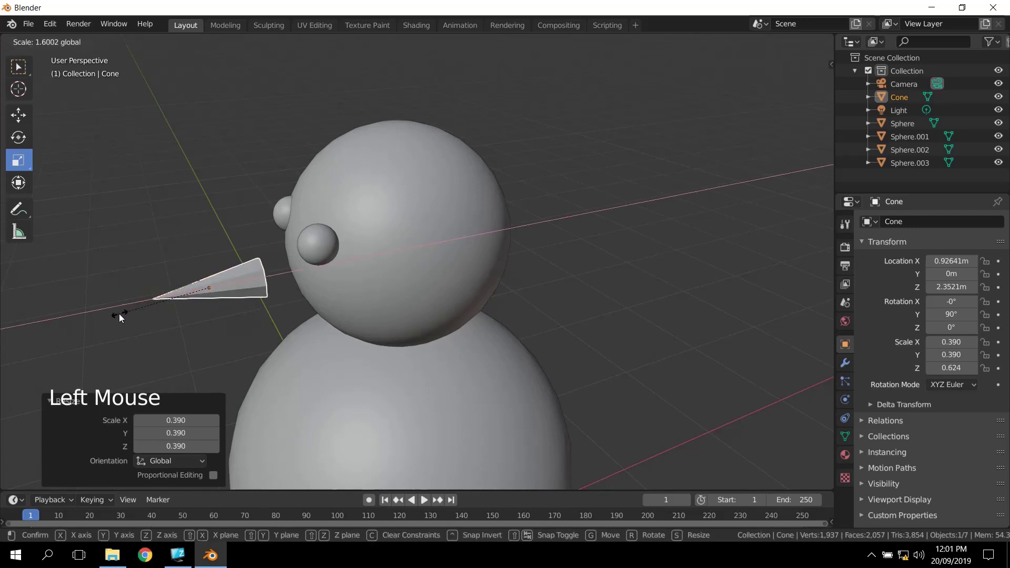
middle_click(273, 322)
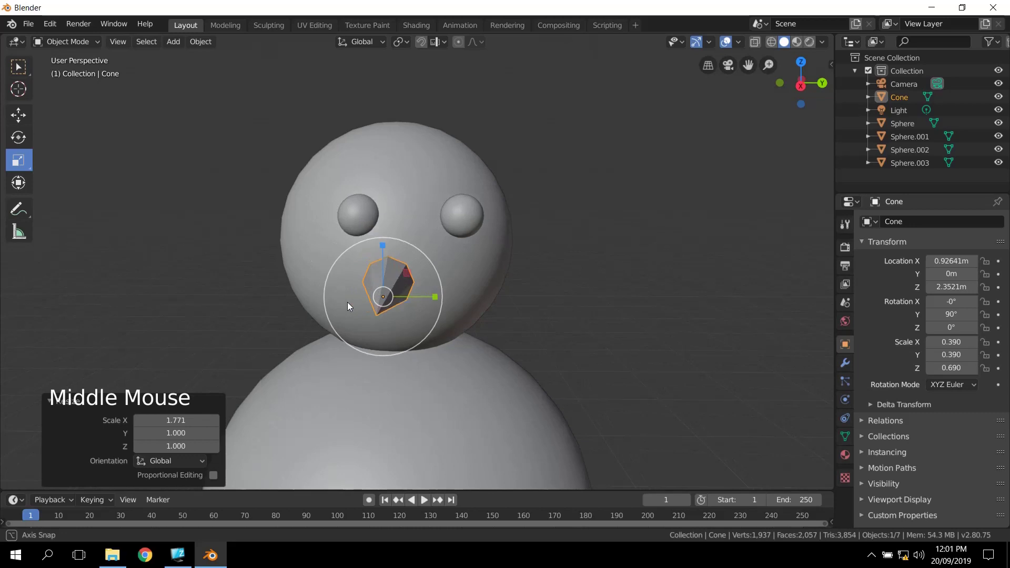
scroll(down, 3)
middle_click(414, 366)
scroll(down, 3)
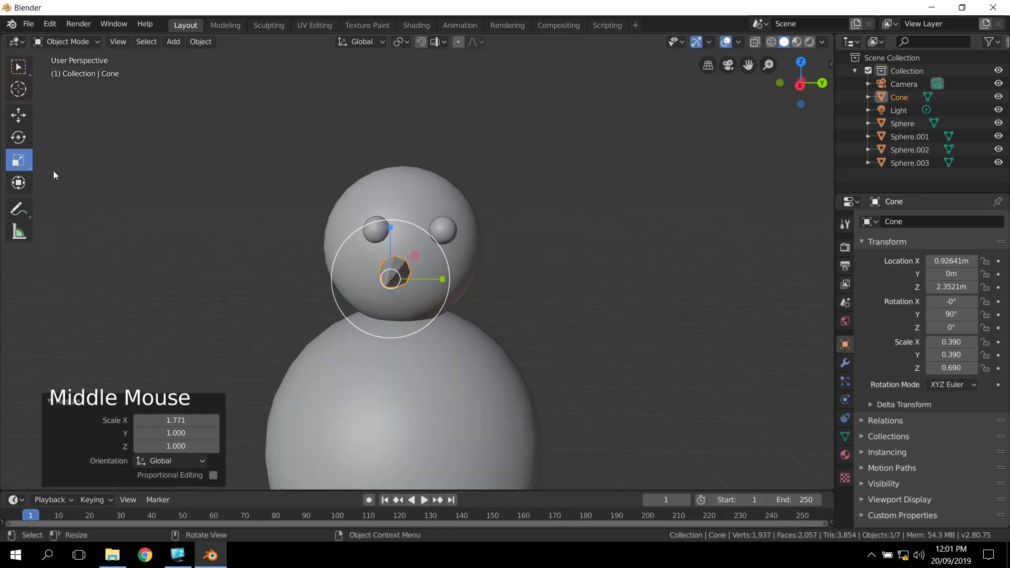
Step: Pull the nose cone slightly back along X toward the face
click(24, 120)
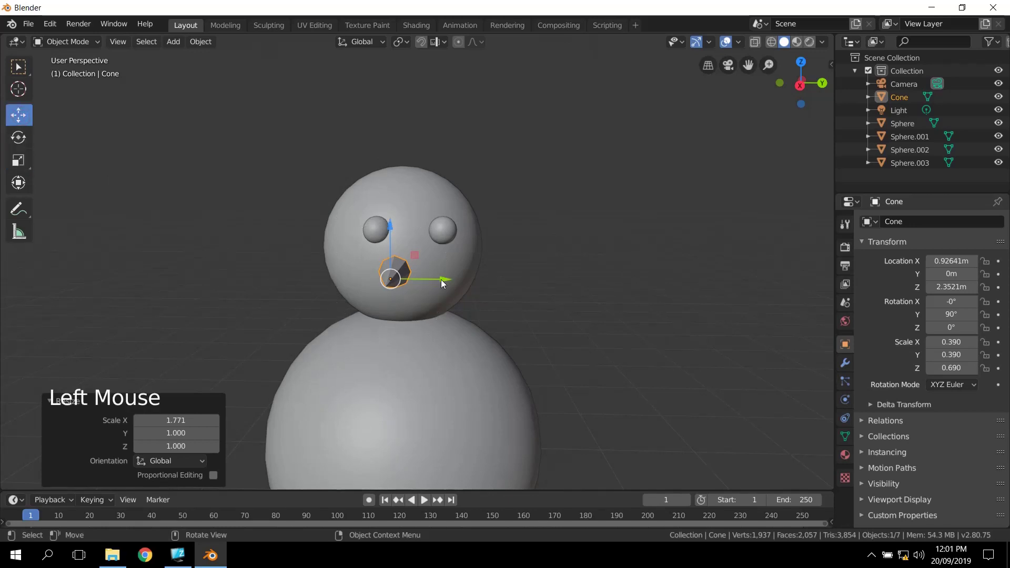
click(444, 278)
middle_click(476, 283)
click(265, 321)
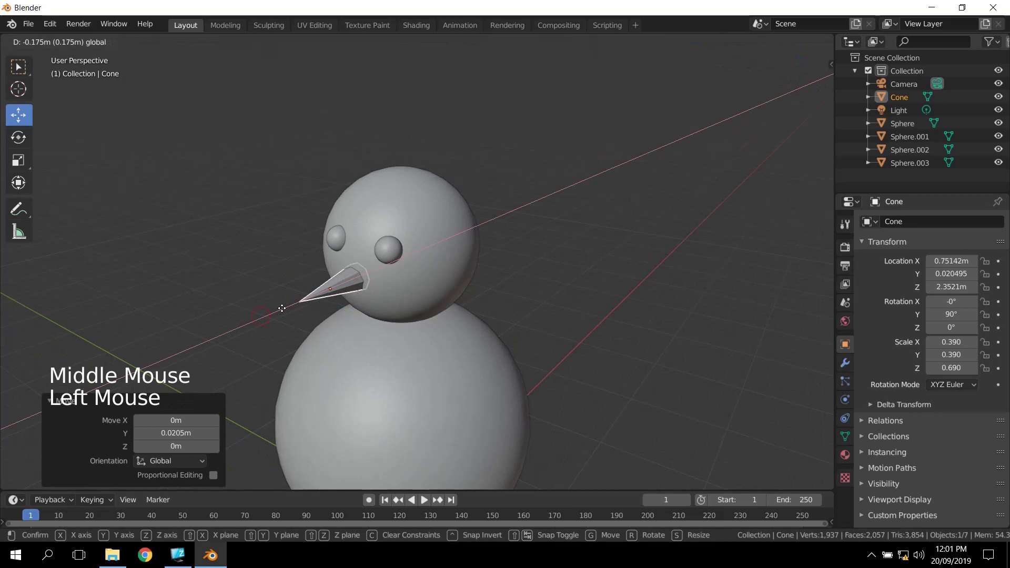
middle_click(513, 327)
scroll(down, 3)
middle_click(496, 302)
scroll(up, 3)
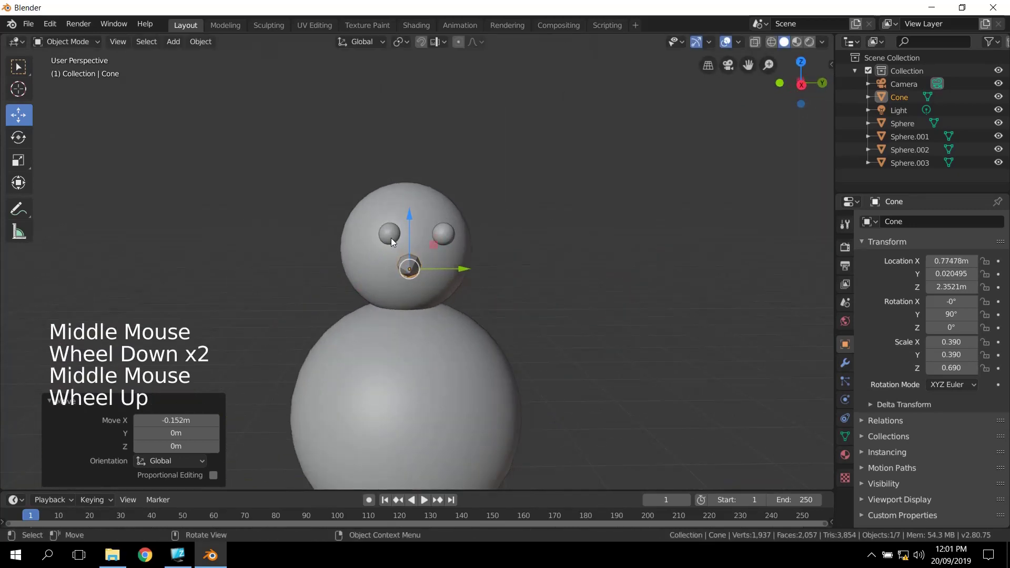
Step: Slide one eye sphere sideways along Y to about -0.22 m
click(394, 241)
click(445, 240)
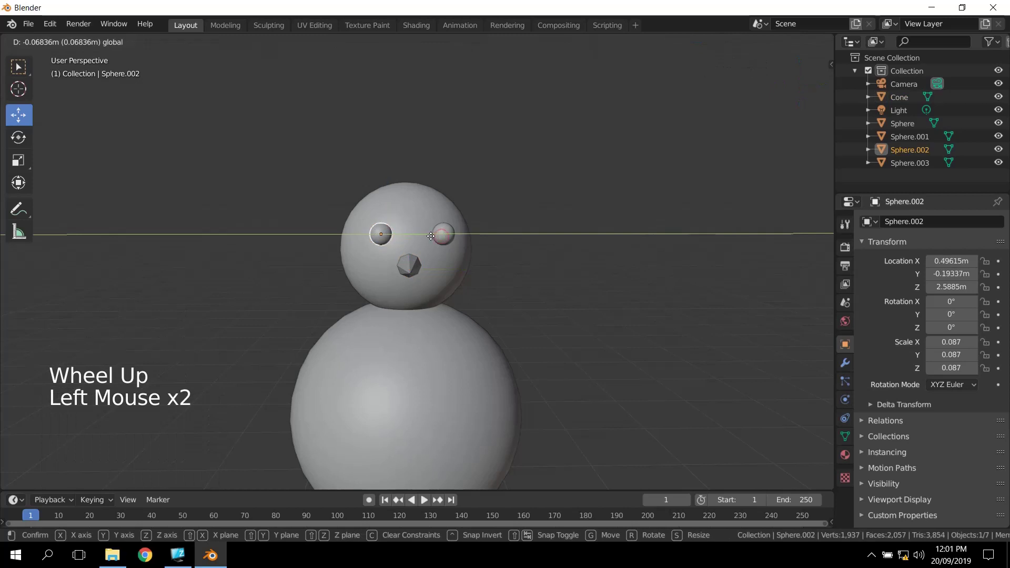
click(450, 238)
click(488, 233)
middle_click(524, 299)
scroll(up, 3)
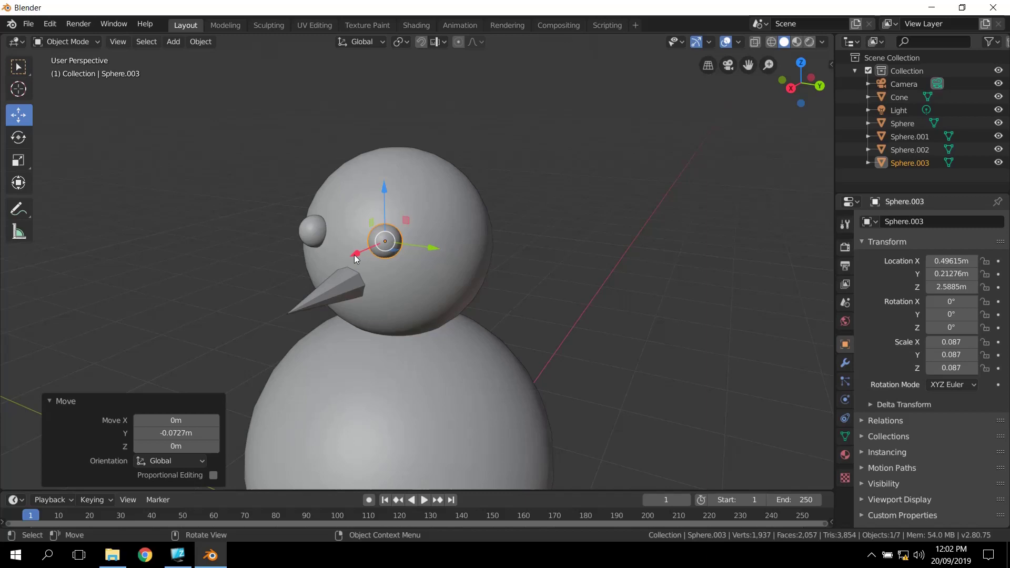
Step: Move the Sphere.003 eye inward along Y to near 0 m
click(309, 228)
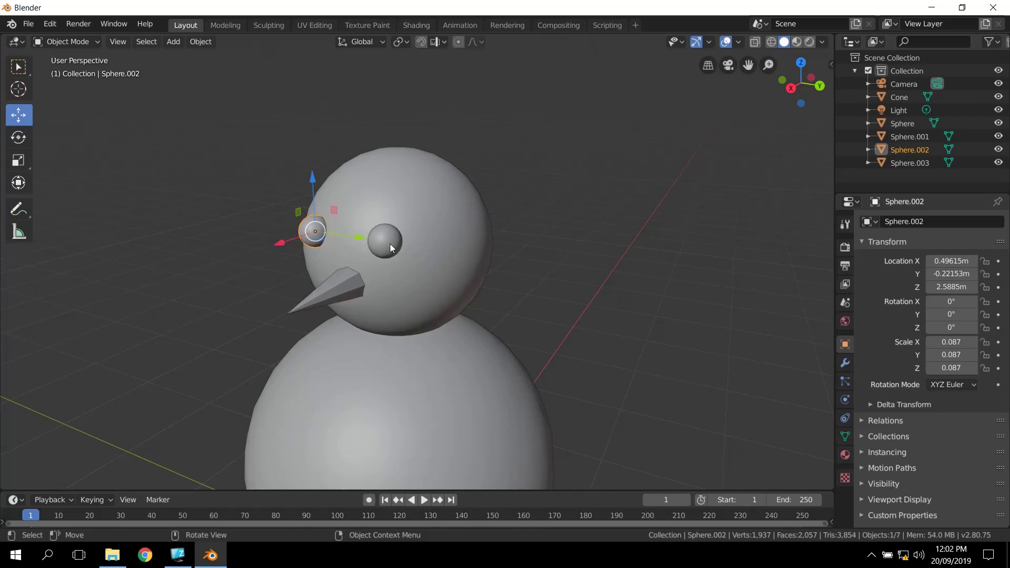
click(393, 248)
click(426, 247)
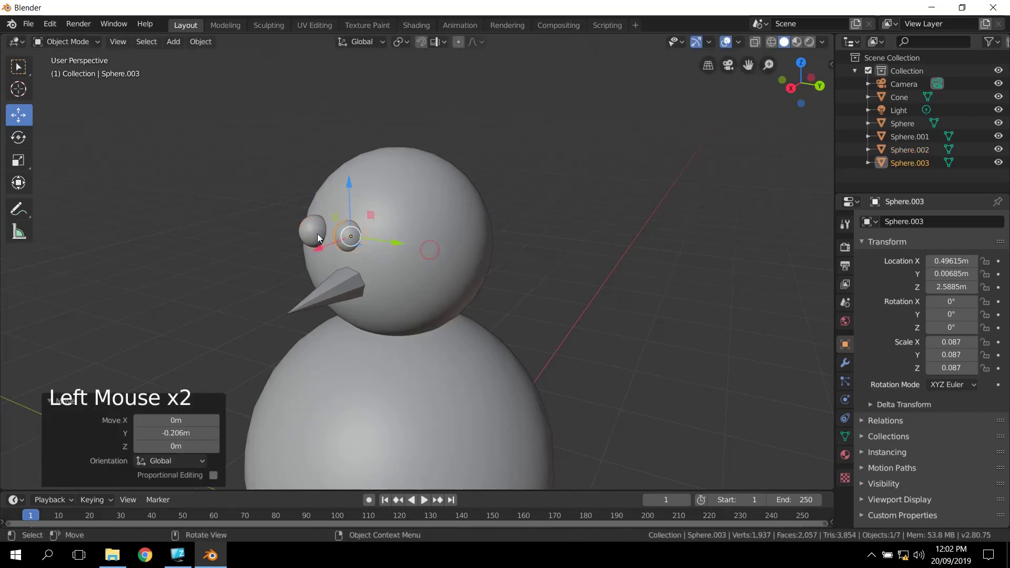
click(317, 234)
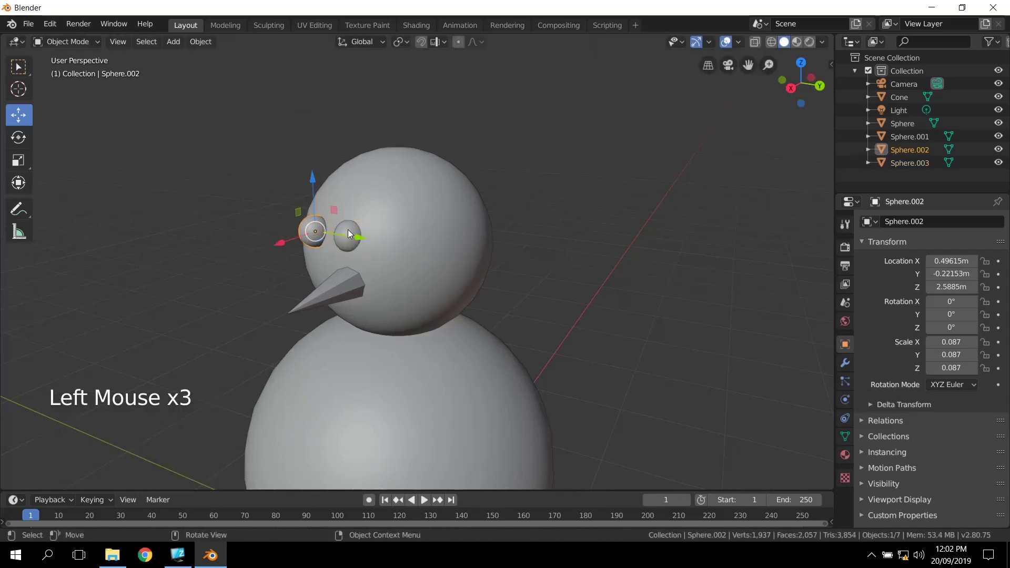
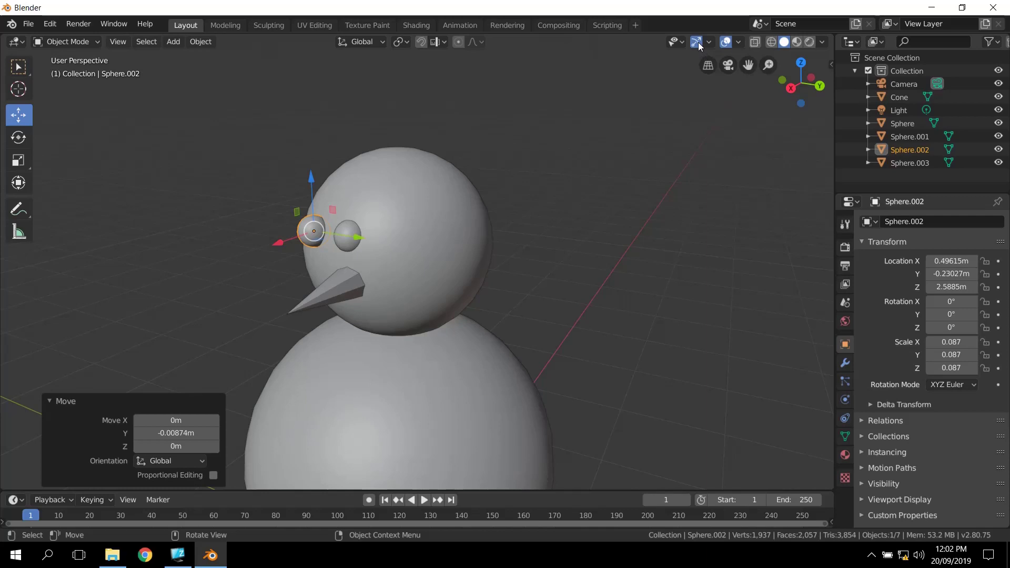
Step: Toggle the viewport's transform gizmos off and back on
click(701, 46)
click(701, 46)
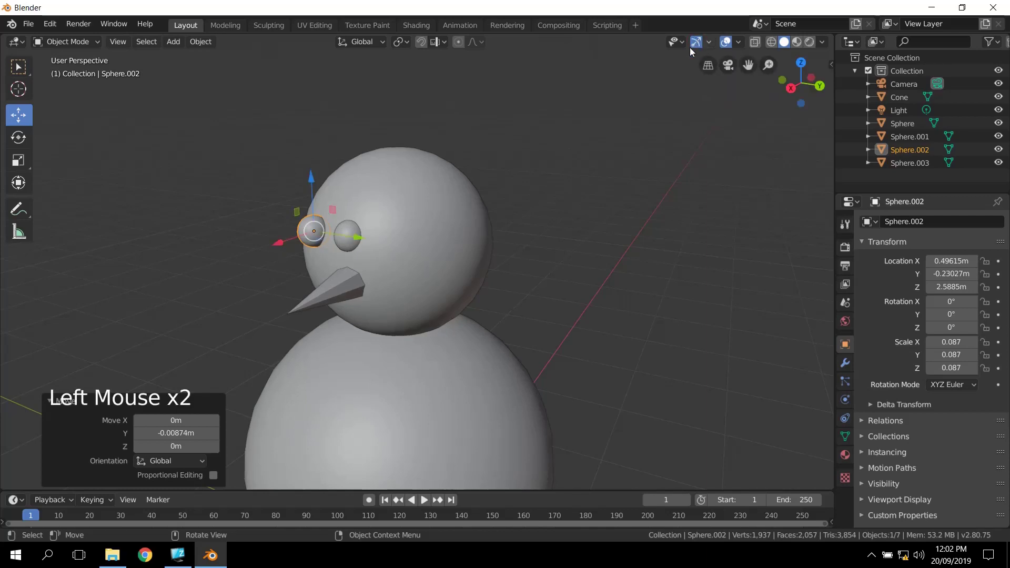
double_click(699, 50)
click(699, 50)
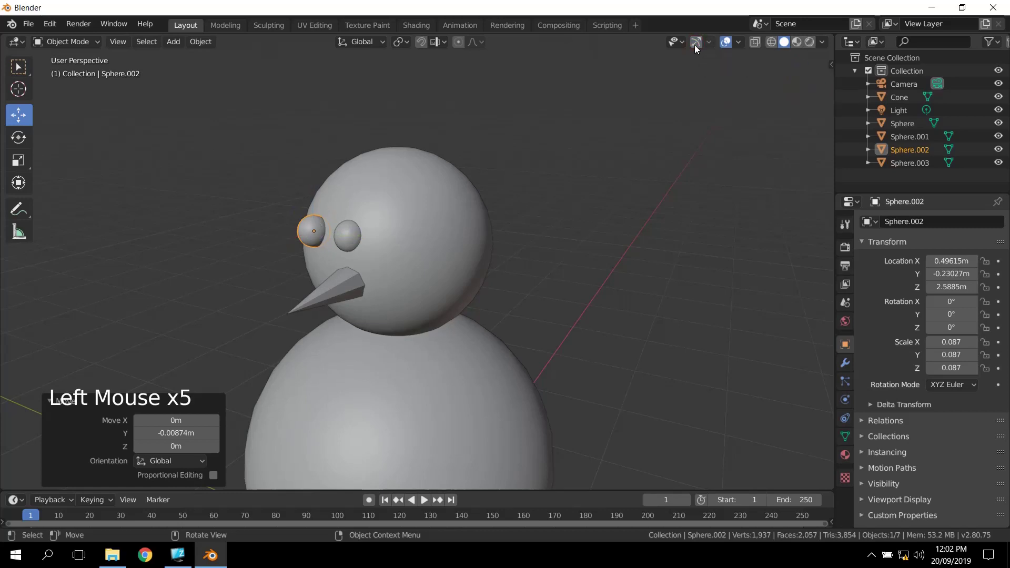
click(699, 50)
click(699, 50)
click(699, 49)
click(713, 49)
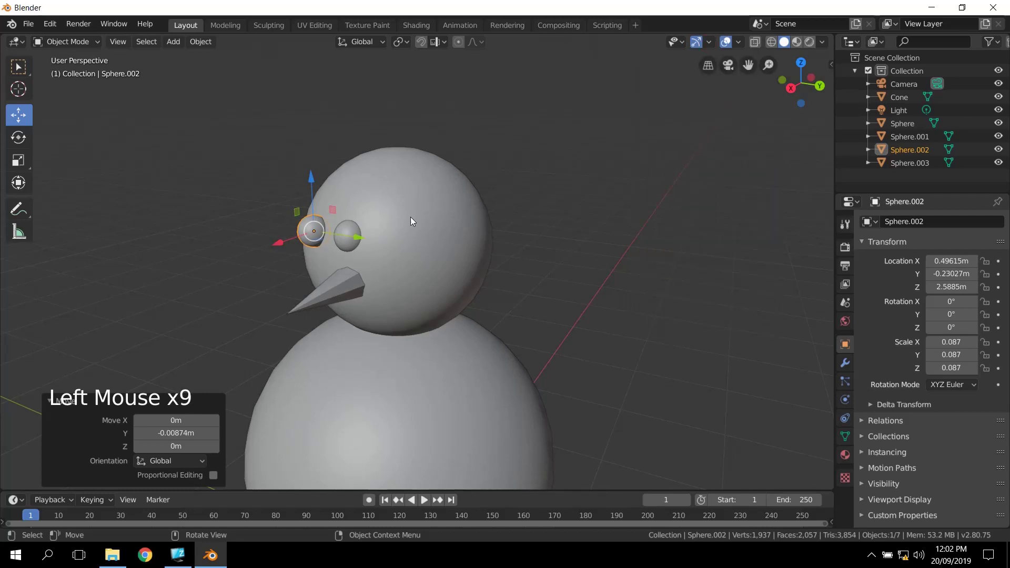
Step: Slide Sphere.003 back outward along Y to about 0.29 m, mirroring the first eye
click(696, 46)
click(352, 234)
click(700, 50)
click(407, 246)
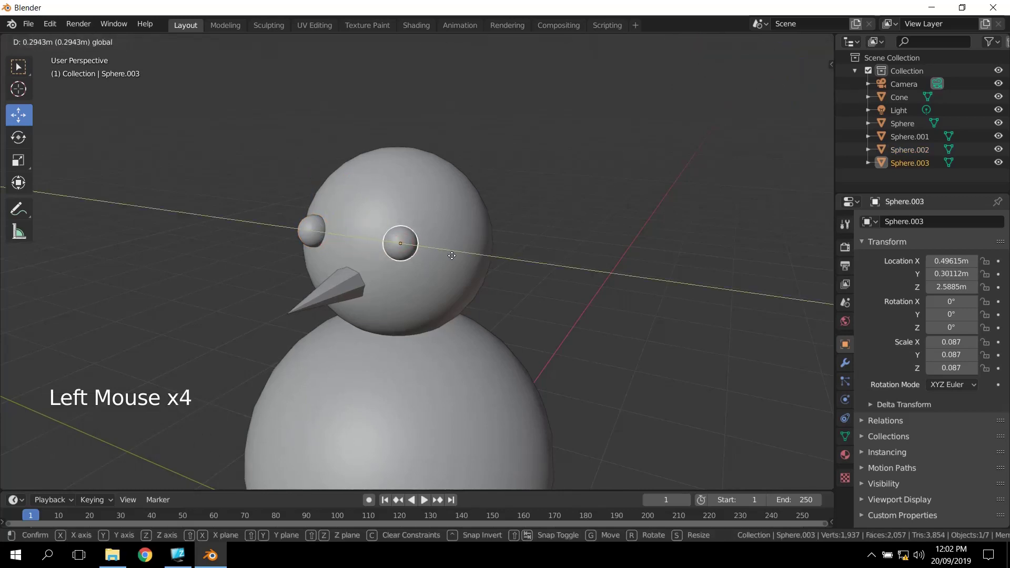
middle_click(479, 310)
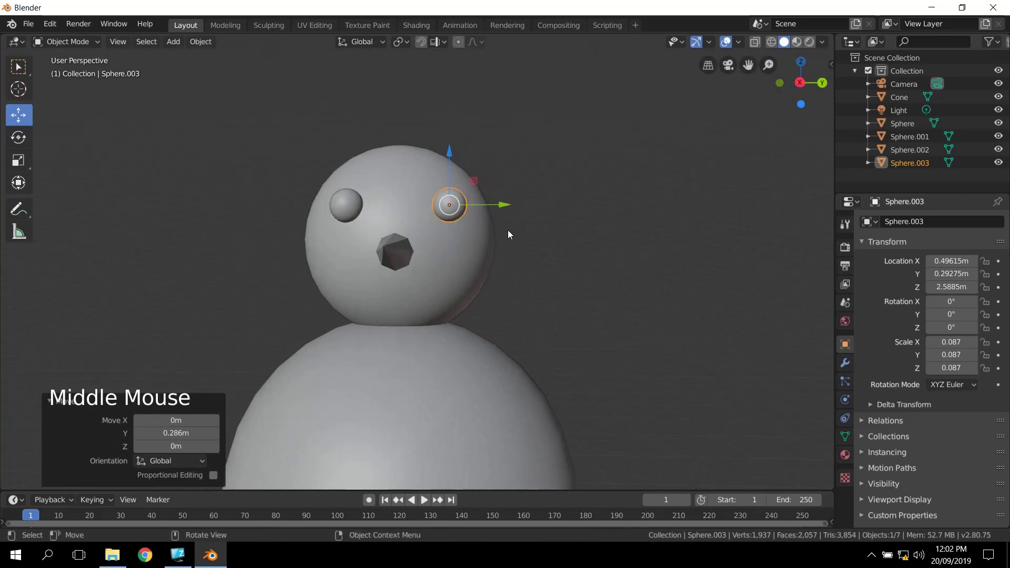
Step: Nudge Sphere.003 to X 0.454 and Sphere.002 to X 0.485 so both eyes sit snugly on the face
click(507, 209)
middle_click(555, 245)
middle_click(486, 283)
click(367, 268)
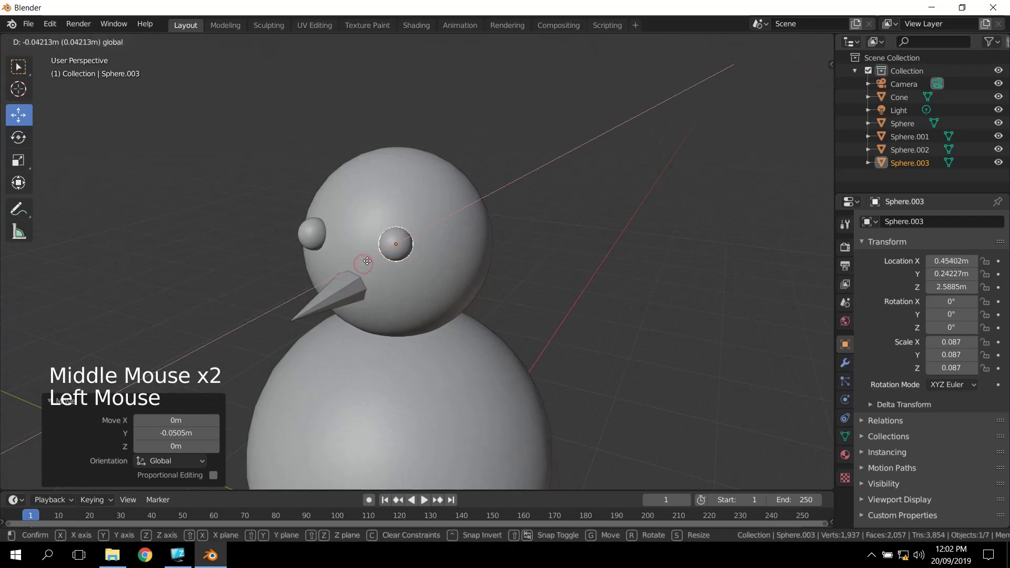
click(316, 235)
click(281, 246)
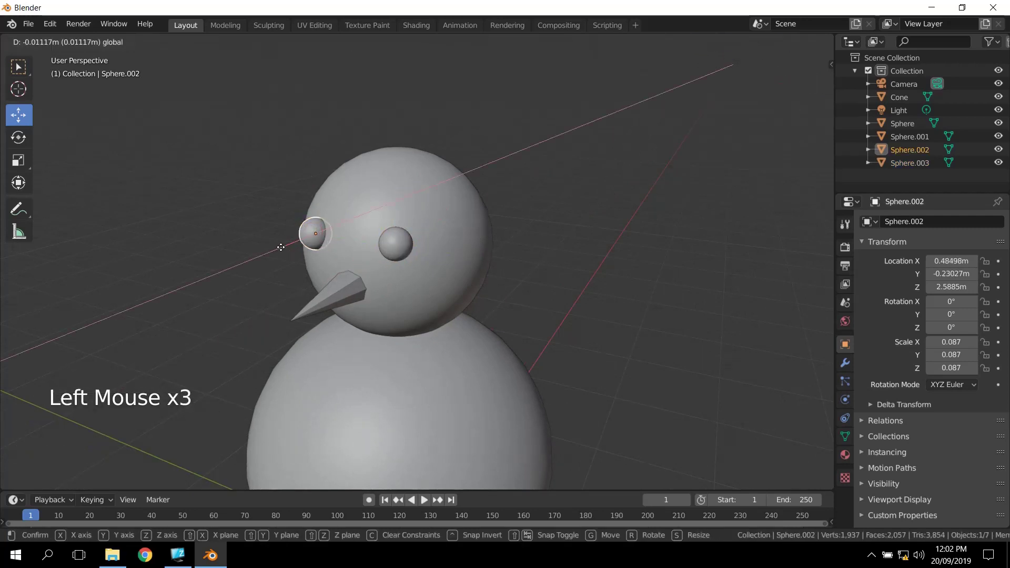
scroll(down, 3)
middle_click(427, 177)
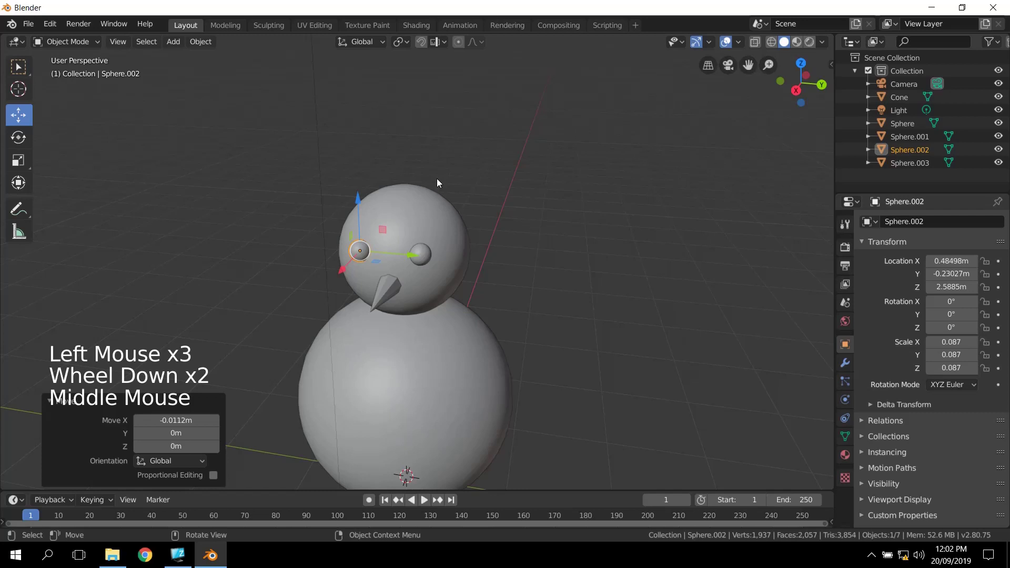
click(195, 32)
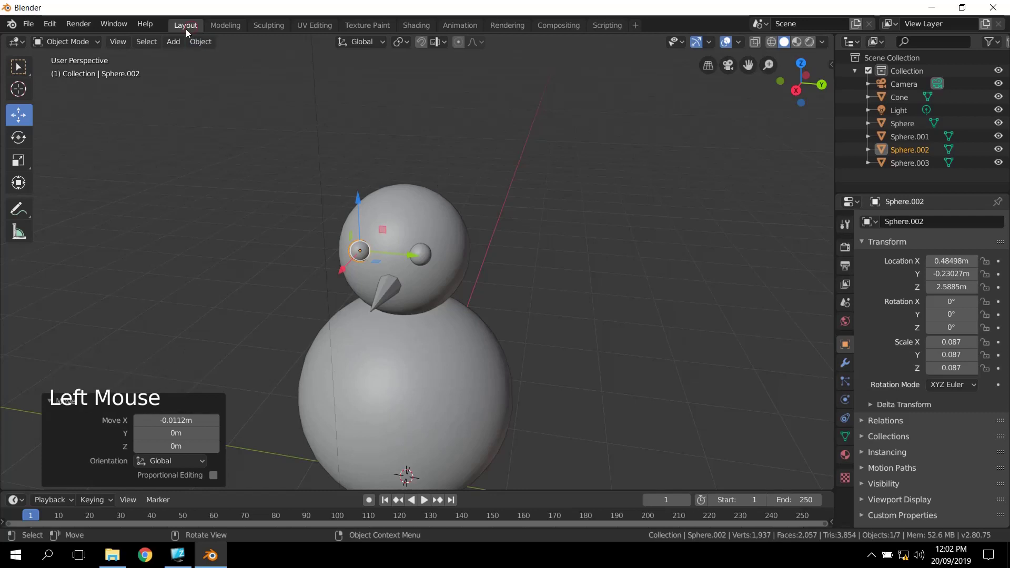
Step: Add a mesh cylinder with 8 vertices to the scene
click(179, 47)
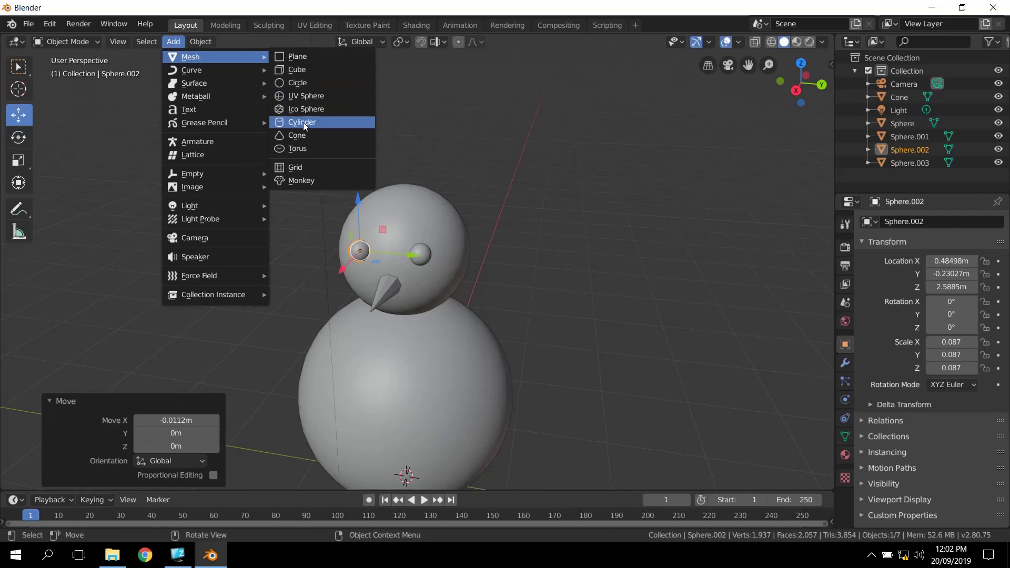
scroll(down, 3)
middle_click(623, 375)
scroll(down, 3)
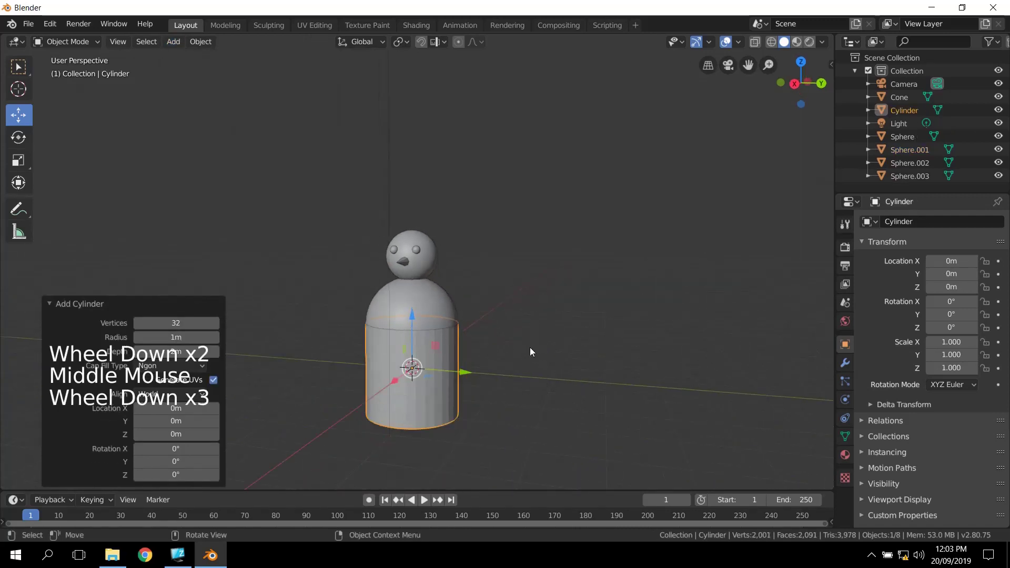
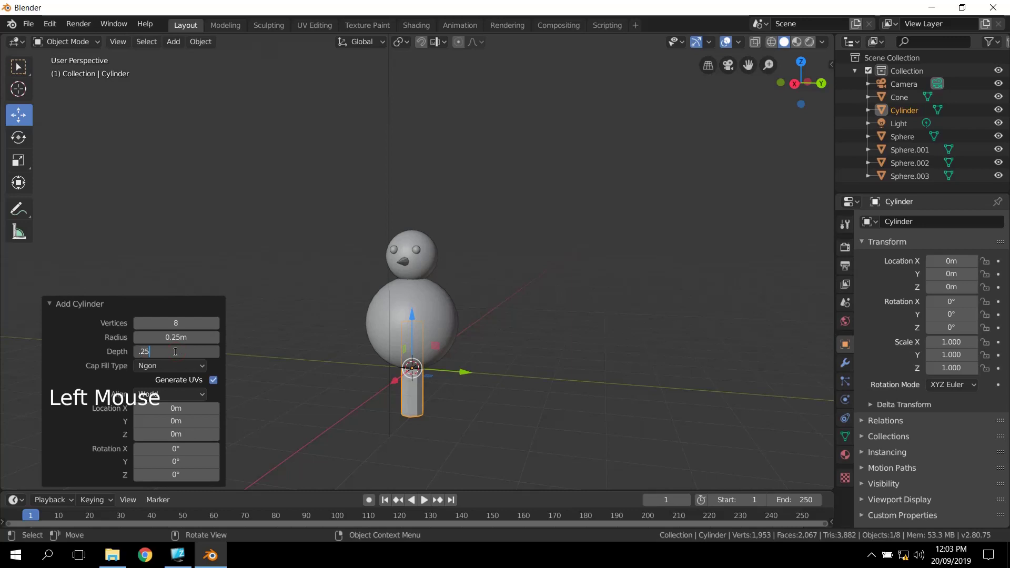
Step: Lift the cylinder along Z to about 3.19 m so it rests on top of the head
click(415, 319)
scroll(up, 3)
middle_click(487, 268)
scroll(up, 3)
click(398, 72)
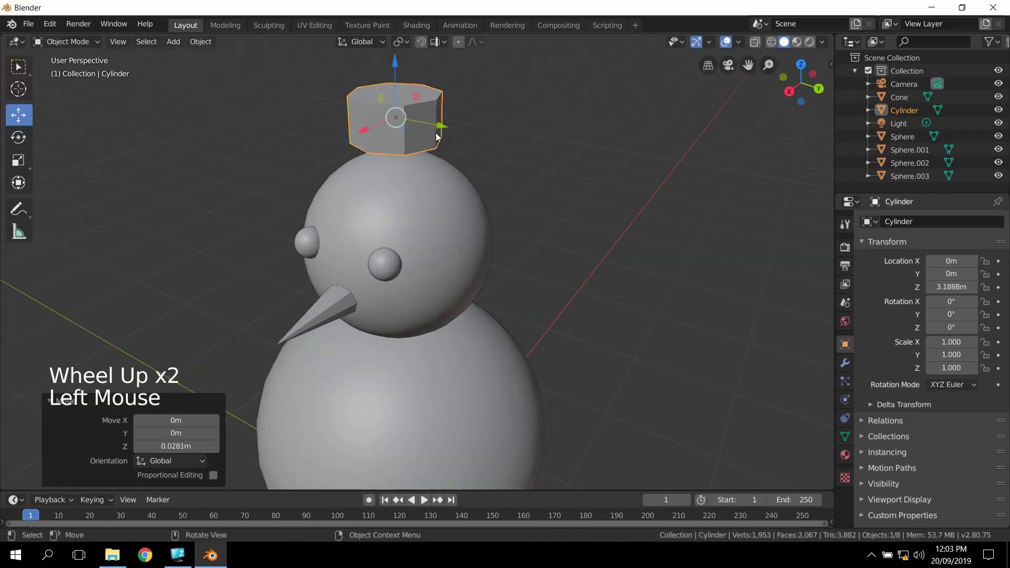
scroll(up, 3)
middle_click(511, 297)
scroll(down, 3)
middle_click(507, 250)
middle_click(491, 208)
Step: Stretch the cylinder along Z to about 1.64 to form the hat's crown
click(22, 162)
click(401, 60)
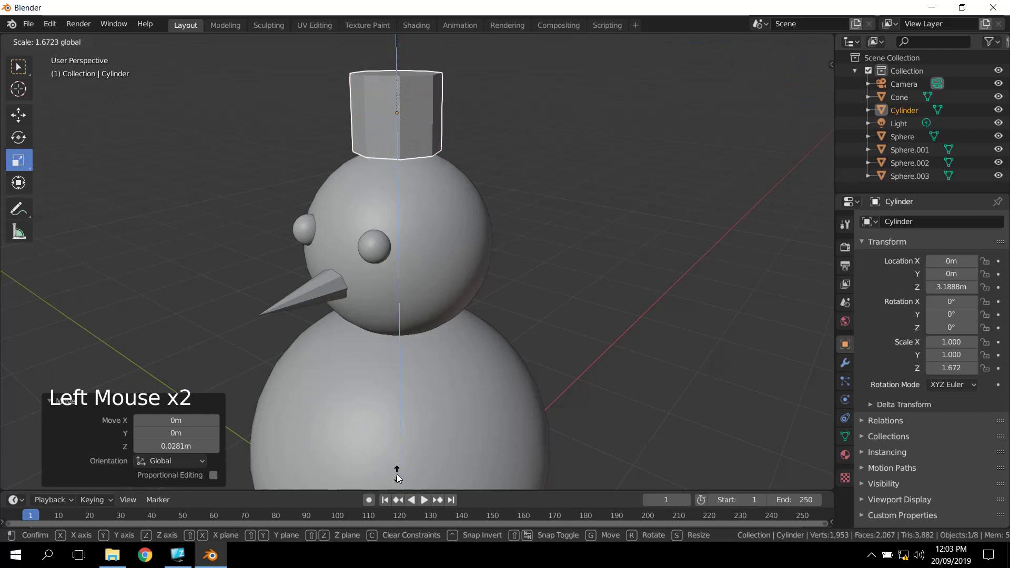
scroll(down, 3)
middle_click(437, 288)
middle_click(426, 261)
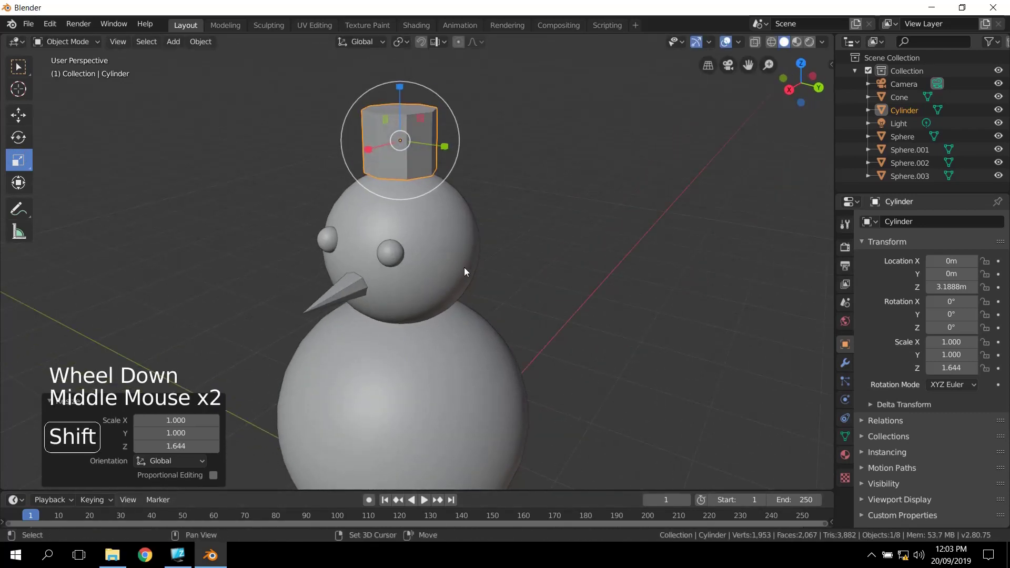
Step: Duplicate the crown and scale the copy flat on Z and out to 1.96 on X/Y as a brim
key(shift+d)
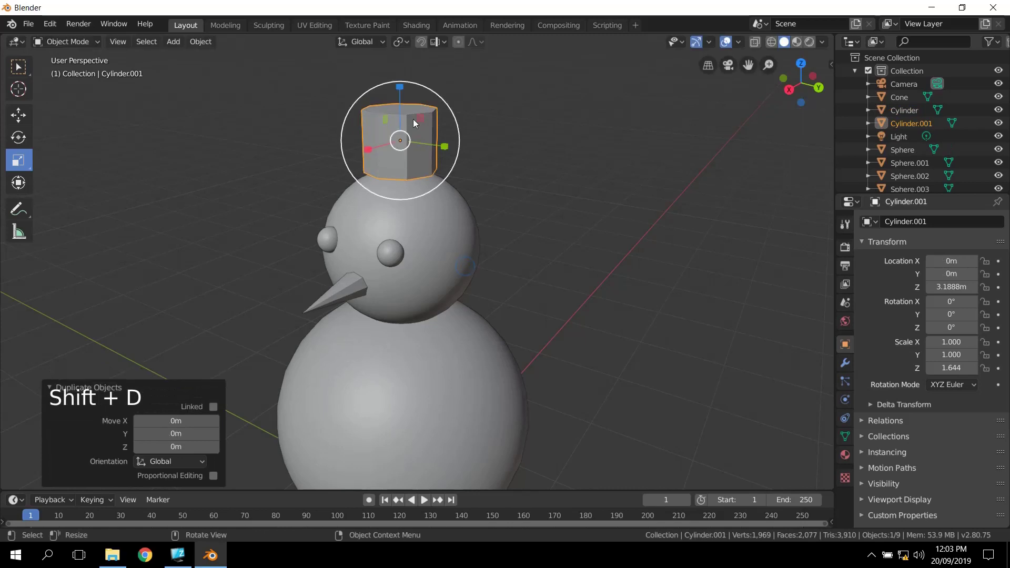
click(403, 92)
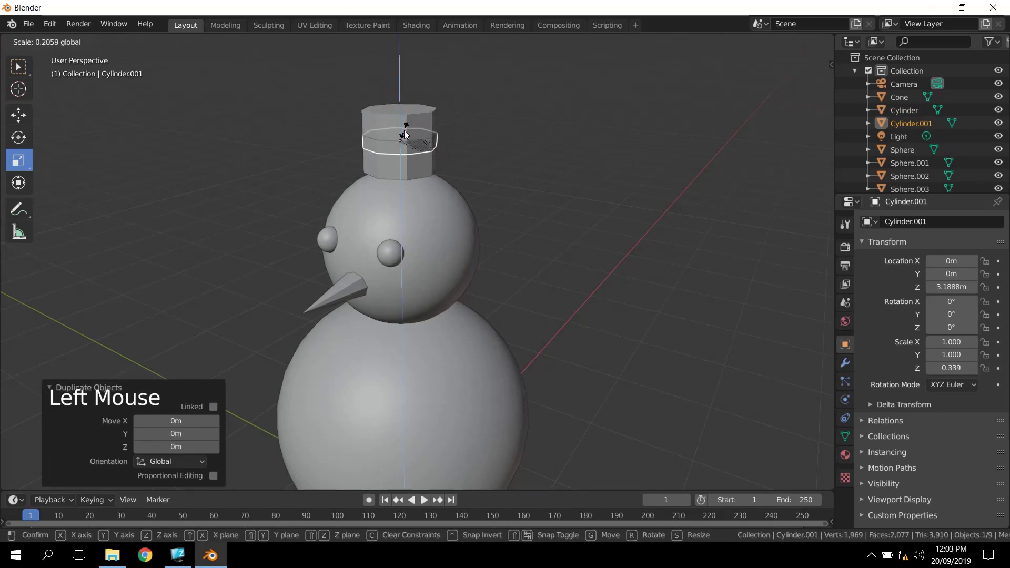
click(459, 167)
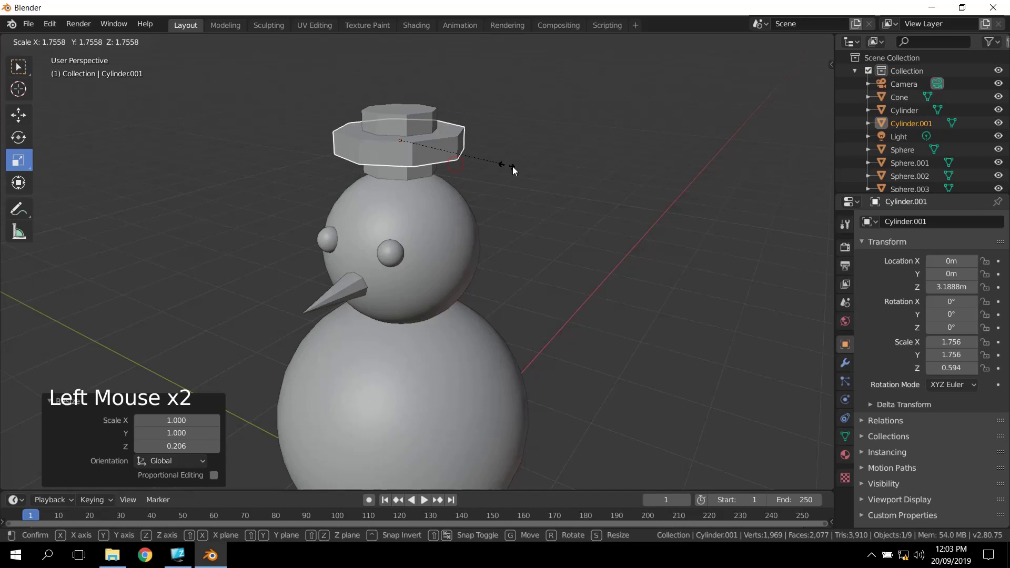
click(404, 94)
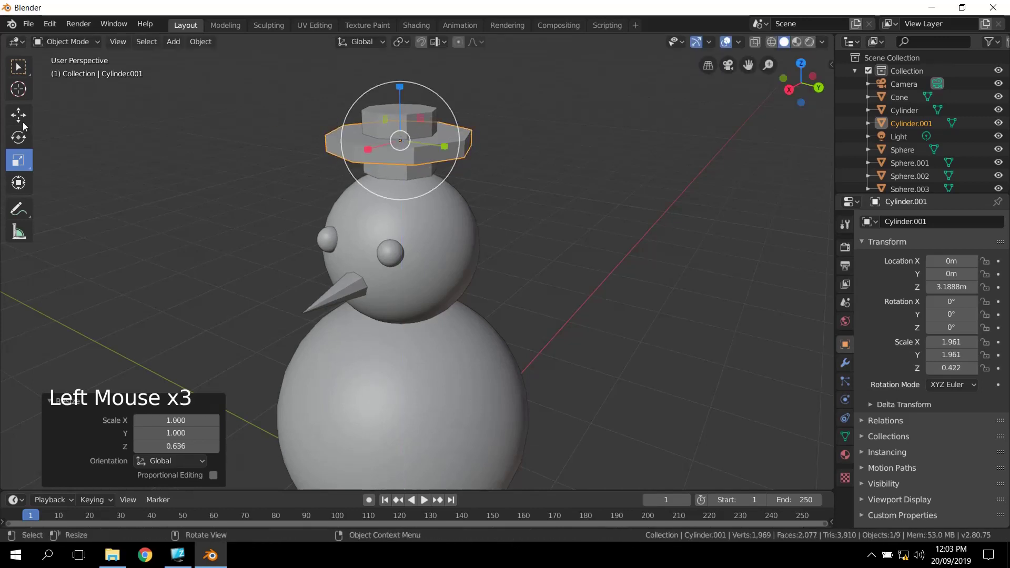
Step: Lower the brim to about Z 2.91 m beneath the crown and settle the crown near 3.16 m
click(18, 121)
click(402, 87)
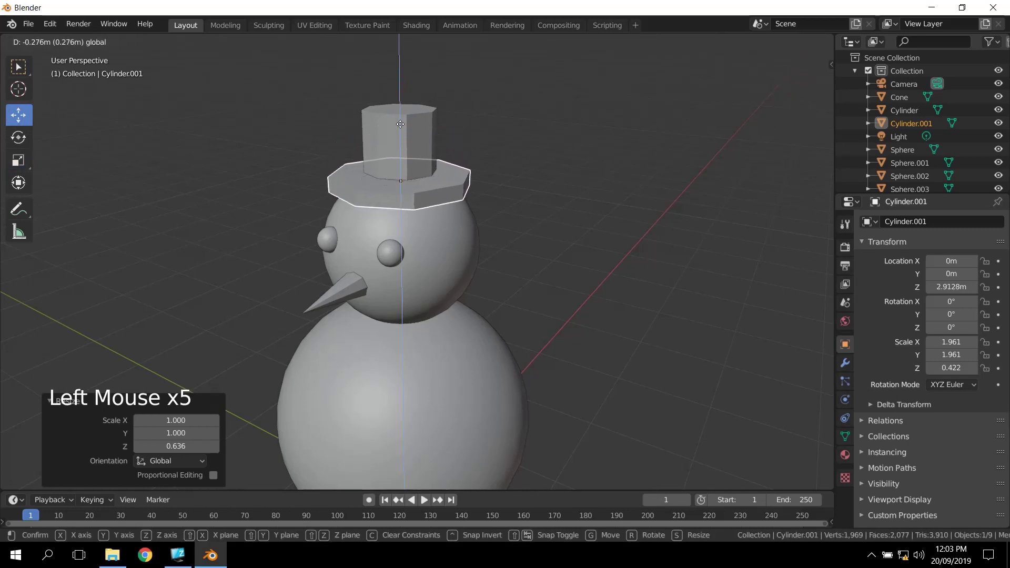
click(412, 122)
click(402, 92)
middle_click(473, 314)
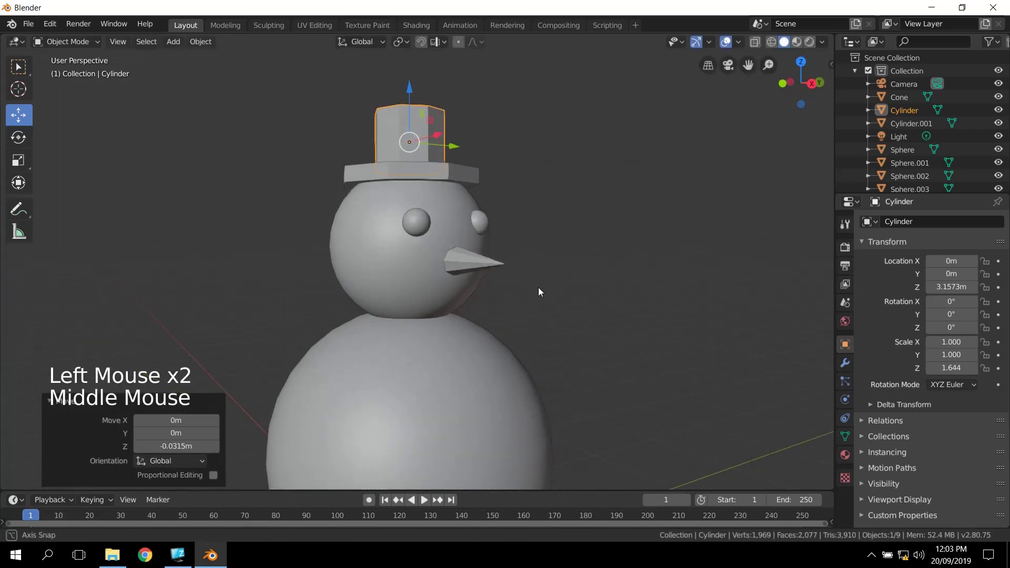
scroll(down, 3)
middle_click(545, 379)
scroll(down, 3)
middle_click(570, 384)
middle_click(542, 377)
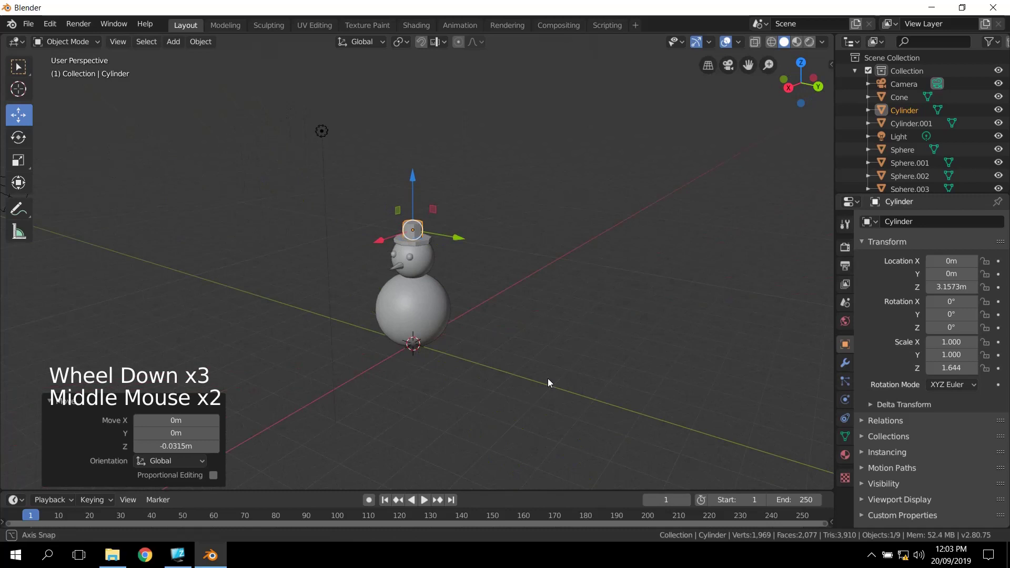
scroll(up, 3)
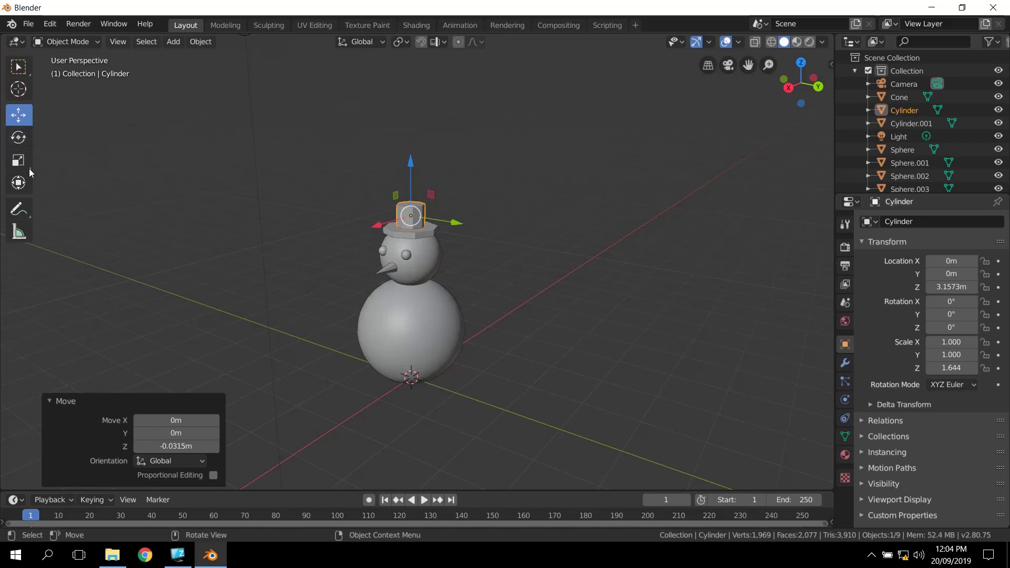
scroll(up, 3)
middle_click(410, 339)
middle_click(405, 347)
scroll(up, 3)
middle_click(436, 360)
scroll(down, 3)
middle_click(459, 360)
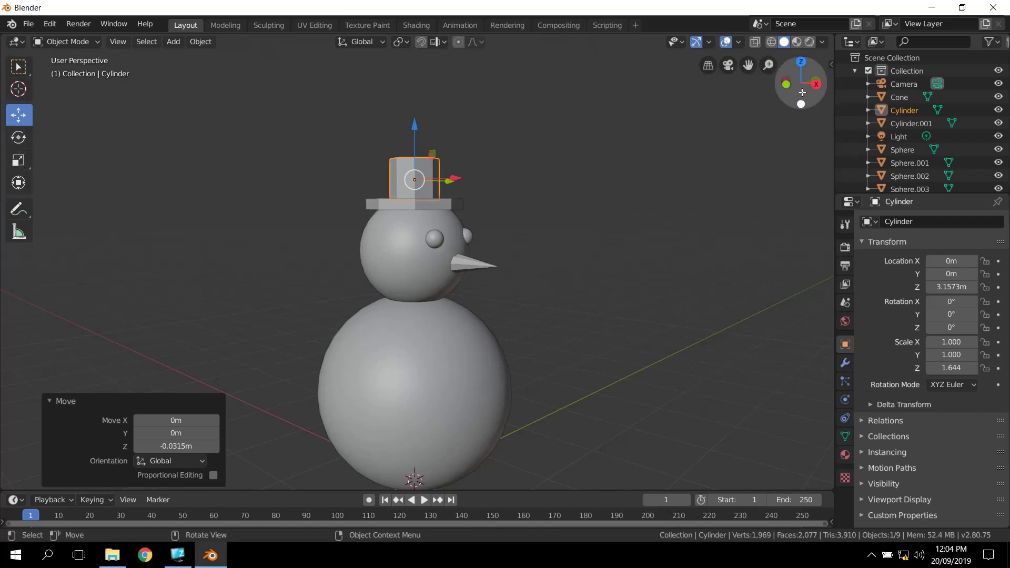
middle_click(620, 307)
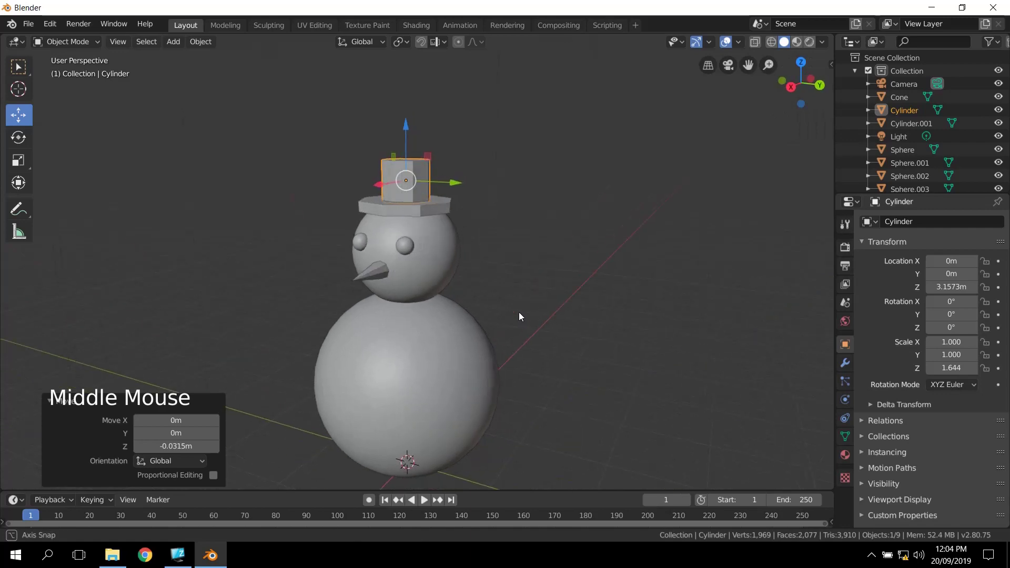